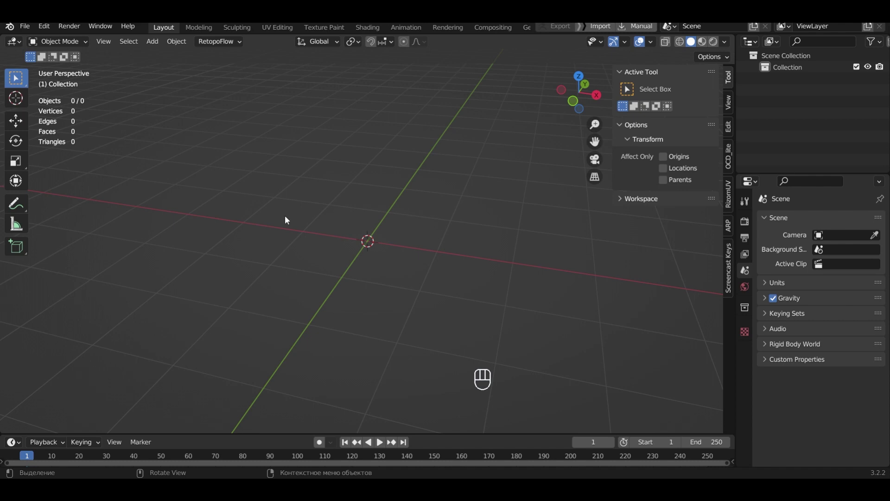
Add a plane viewed from the front and scale it wider along the X axis
{"action": "middle_click", "coordinate": [260, 210]}
{"action": "key", "text": "shift+a"}
{"action": "key", "text": "s"}
{"action": "key", "text": "x"}
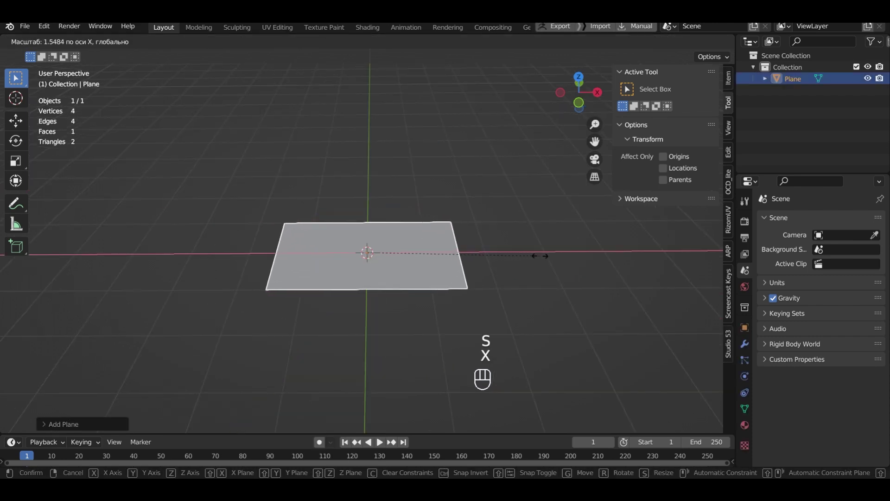
{"action": "left_click", "coordinate": [563, 259]}
In Edit Mode, loop-cut the plane into five strips and three crosswise cuts
{"action": "key", "text": "Tab"}
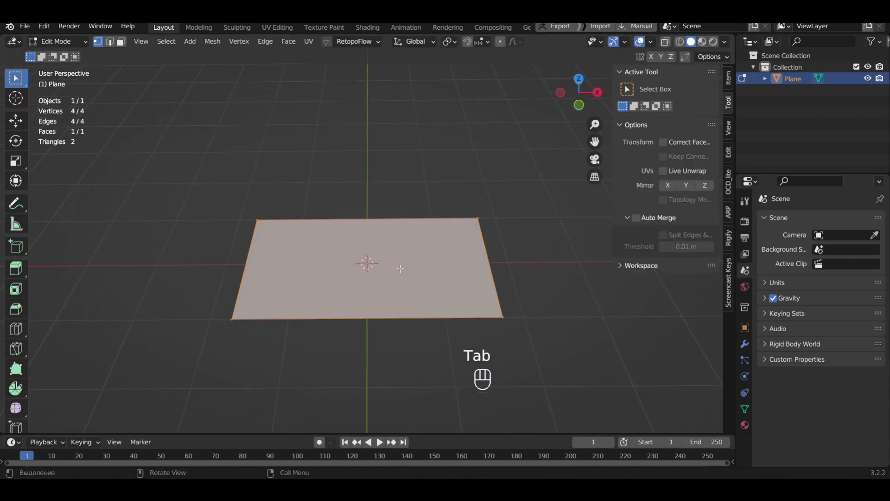
{"action": "key", "text": "ctrl+r"}
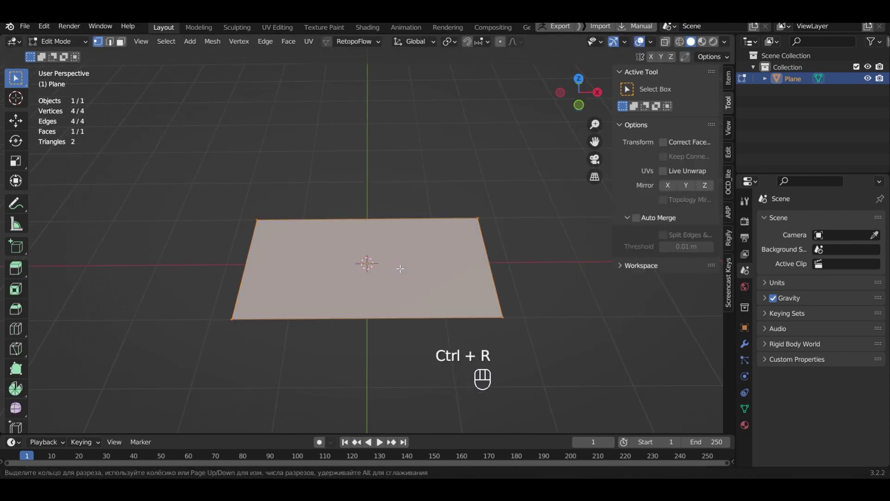
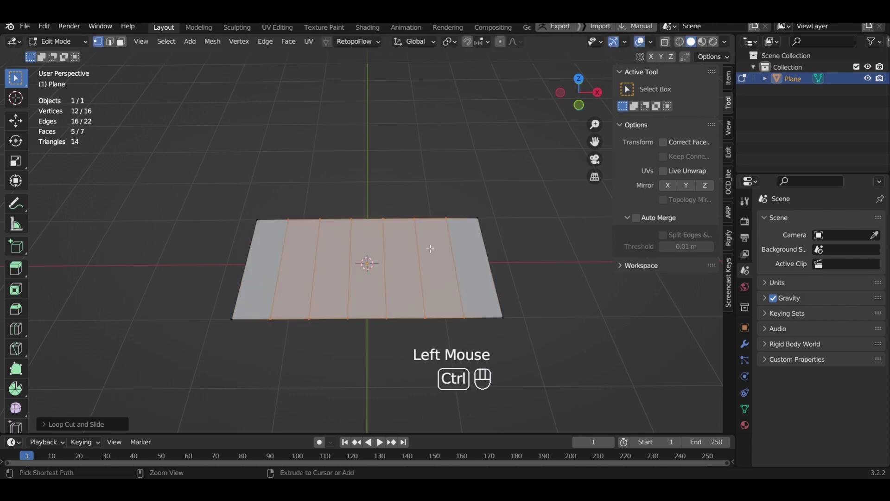
{"action": "key", "text": "ctrl+r"}
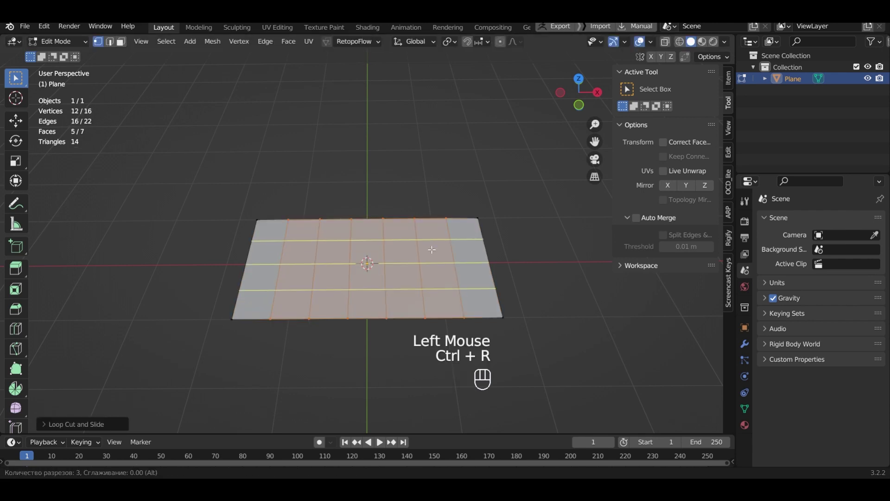
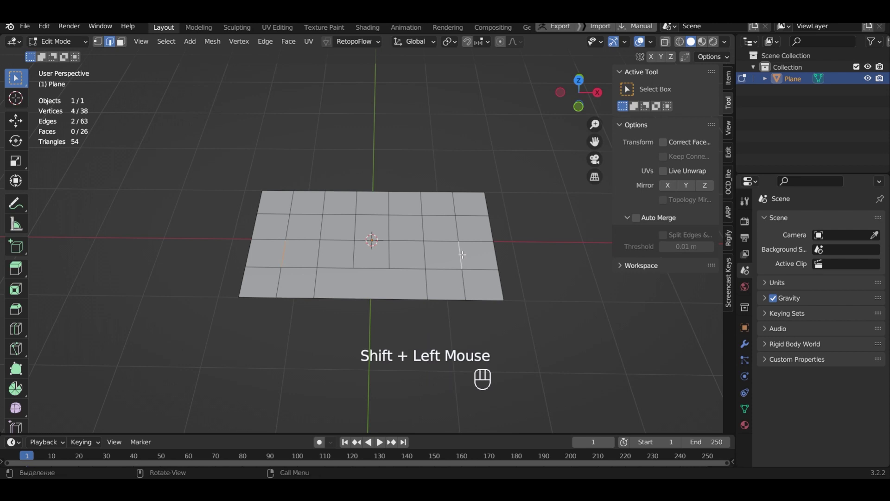
Dissolve selected edges so neighbouring grid cells merge into wider keys
{"action": "key", "text": "x"}
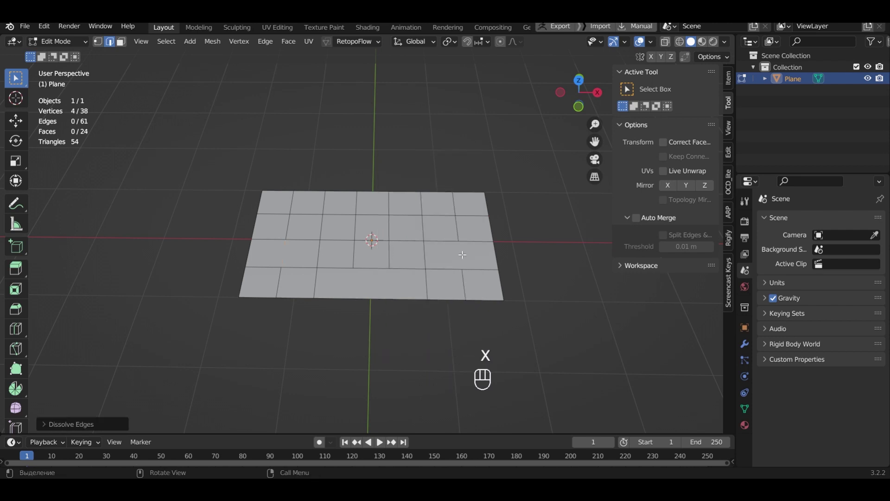
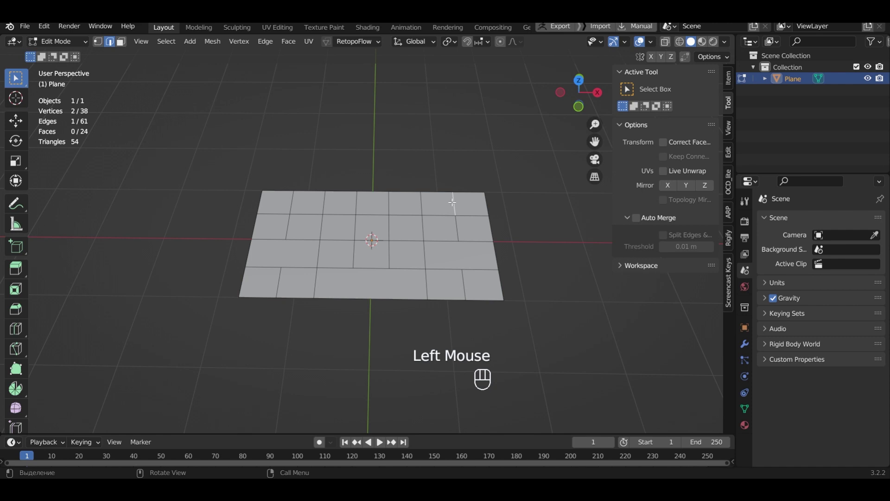
Dissolve more edges, select the whole 23-face grid and split faces by edges
{"action": "key", "text": "x"}
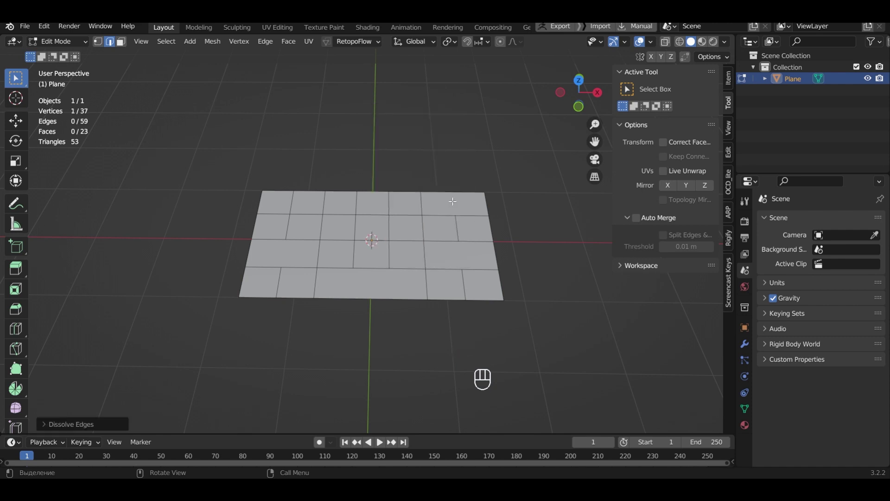
{"action": "key", "text": "a"}
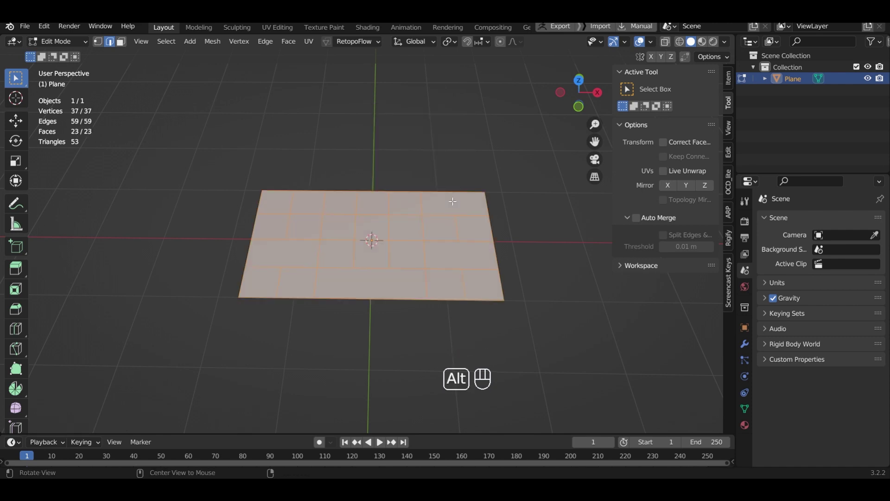
{"action": "key", "text": "alt+m"}
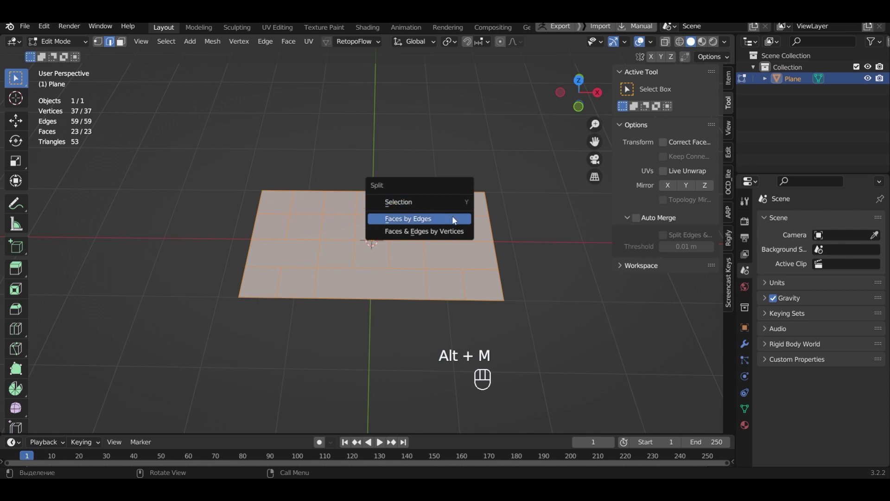
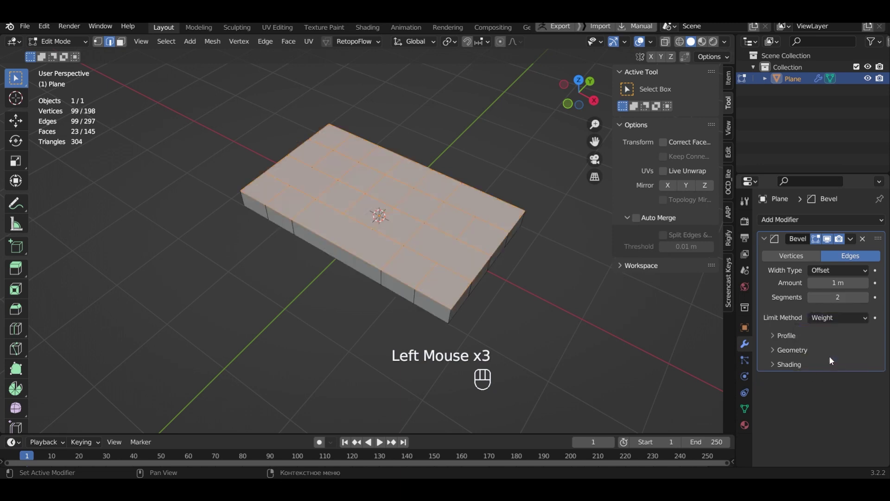
Add a Subdivision Surface modifier on top of the bevel at preview level 3
{"action": "left_click", "coordinate": [766, 237]}
{"action": "left_click_drag", "start_coordinate": [780, 223], "coordinate": [682, 424]}
{"action": "left_click", "coordinate": [869, 286]}
{"action": "left_click", "coordinate": [869, 286]}
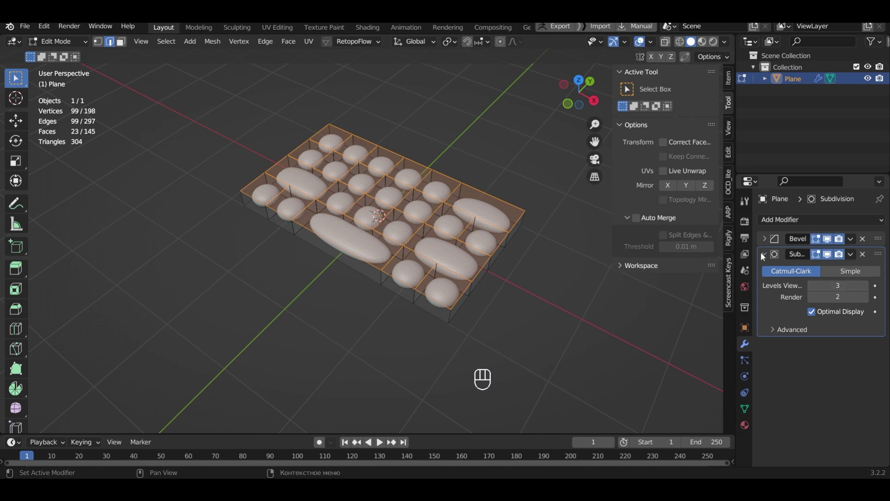
{"action": "left_click", "coordinate": [765, 258]}
Set the Bevel modifier's profile shape to 1.0 for rounded keys
{"action": "left_click", "coordinate": [766, 240]}
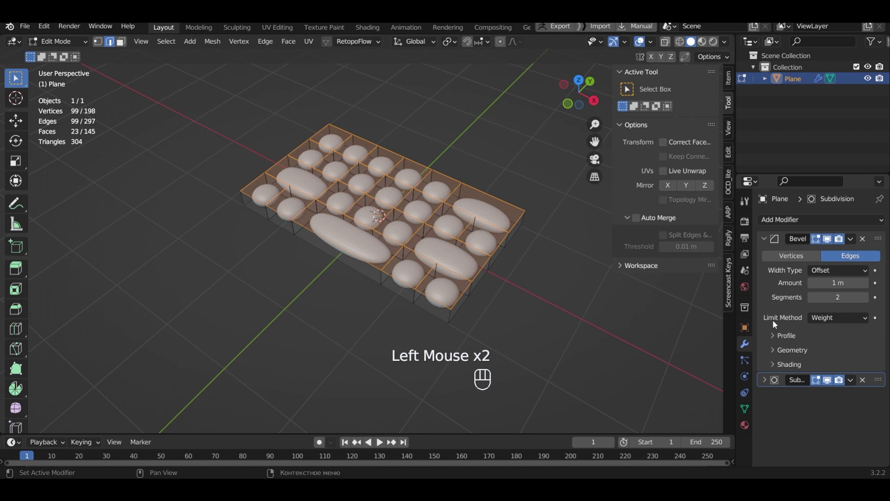
{"action": "left_click", "coordinate": [775, 338]}
{"action": "left_click_drag", "start_coordinate": [840, 371], "coordinate": [872, 370]}
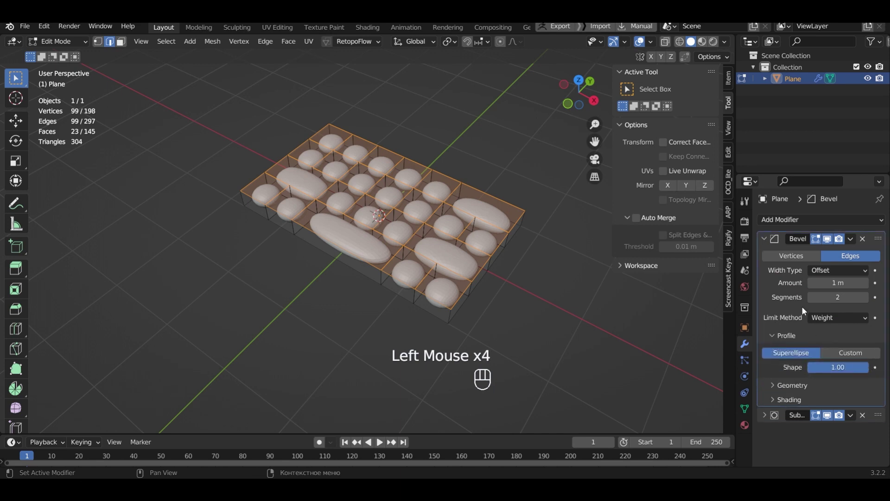
{"action": "left_click", "coordinate": [768, 238]}
Select all edges, set Mean Bevel Weight to 1.00, and return to Object Mode
{"action": "key", "text": "a"}
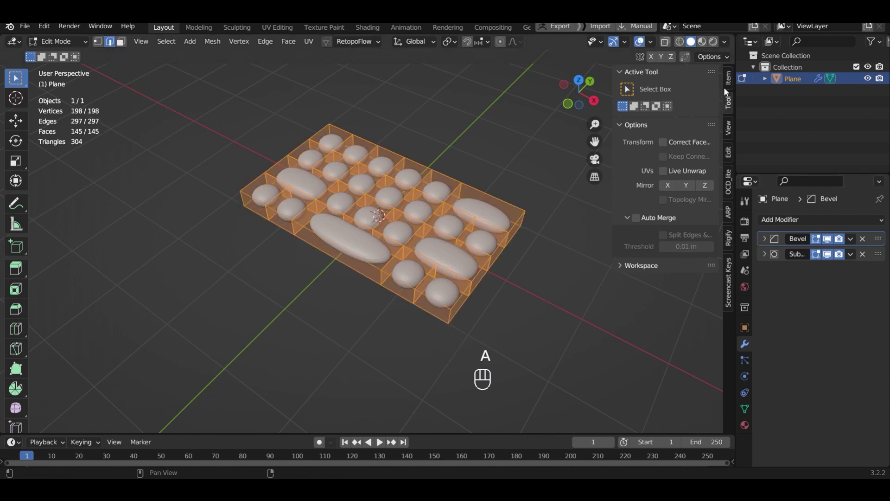
{"action": "left_click", "coordinate": [731, 82]}
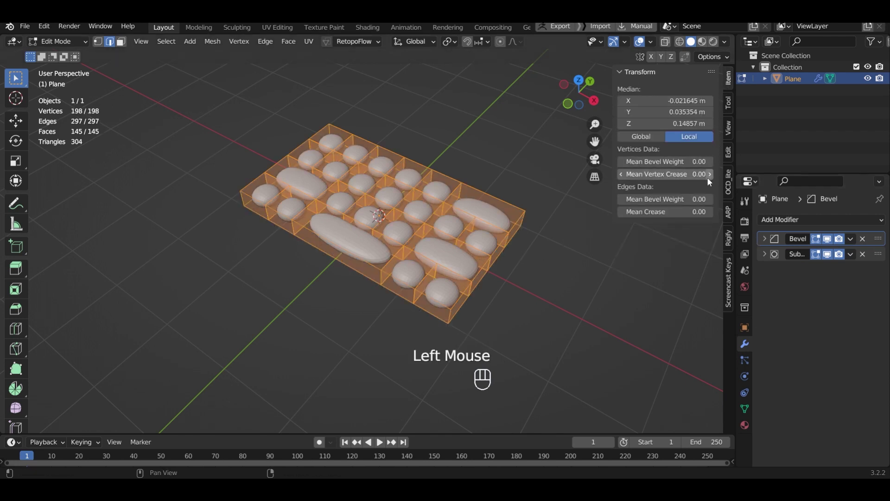
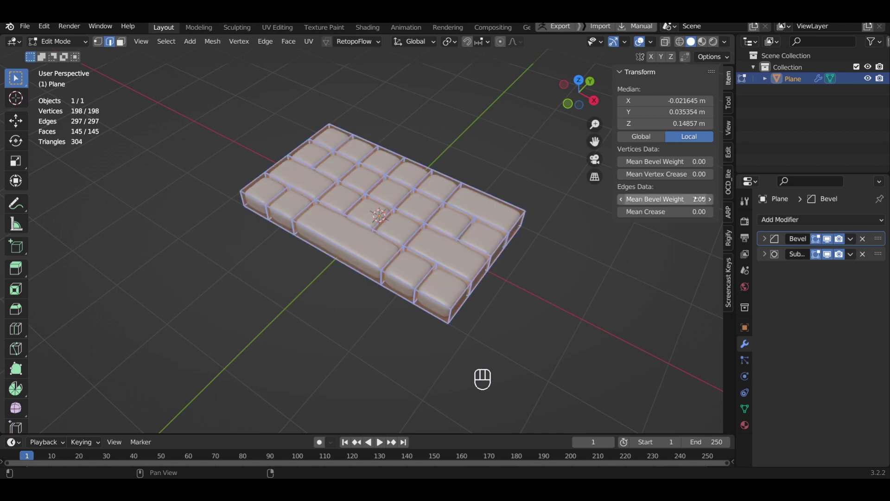
{"action": "left_click", "coordinate": [567, 280]}
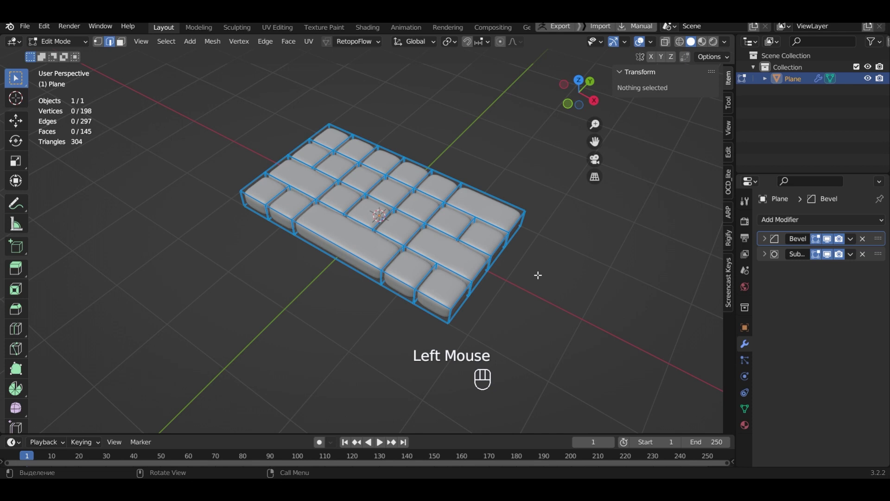
{"action": "left_click_drag", "start_coordinate": [538, 273], "coordinate": [547, 270]}
{"action": "key", "text": "Tab"}
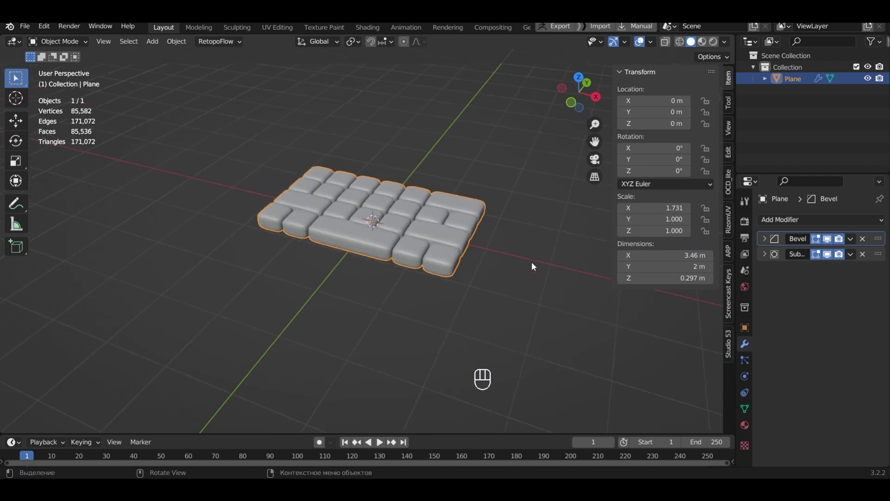
Hide the keyboard and add a new plane for the laptop base
{"action": "left_click", "coordinate": [867, 80]}
{"action": "key", "text": "shift+a"}
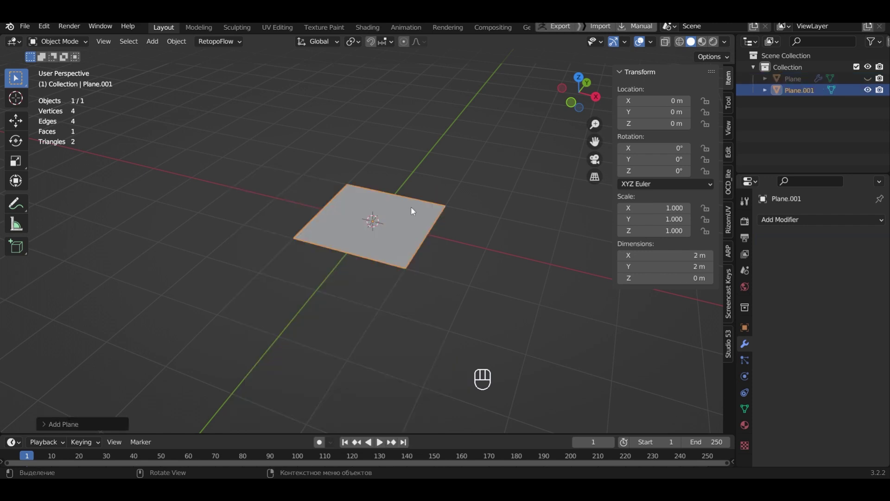
{"action": "middle_click", "coordinate": [463, 227]}
{"action": "scroll", "scroll_direction": "down", "scroll_amount": 3}
Scale the base plane along X and Y to about 3.59 by 2.72 metres
{"action": "key", "text": "s"}
{"action": "key", "text": "x"}
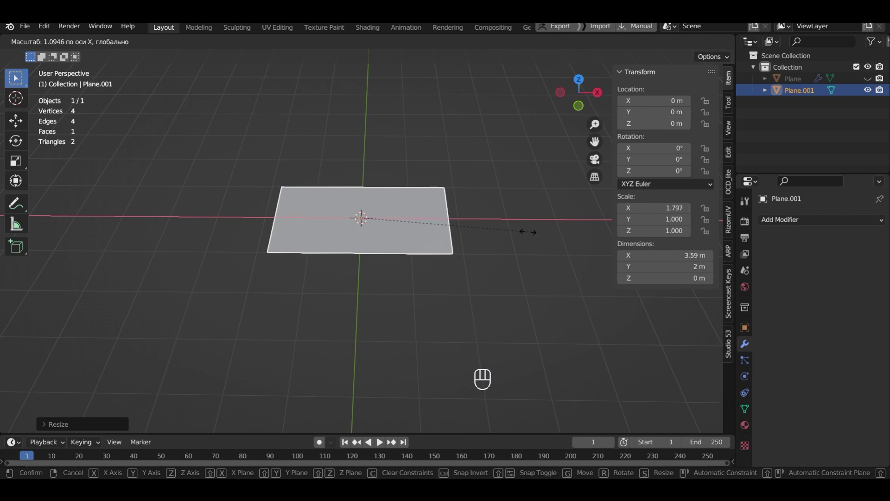
{"action": "left_click", "coordinate": [531, 234]}
{"action": "left_click_drag", "start_coordinate": [423, 264], "coordinate": [531, 264]}
{"action": "key", "text": "s"}
{"action": "key", "text": "y"}
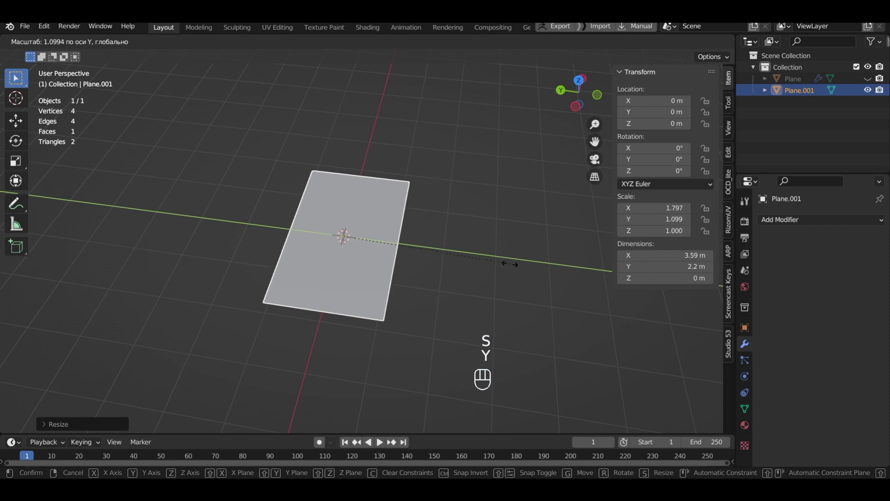
{"action": "left_click", "coordinate": [552, 273]}
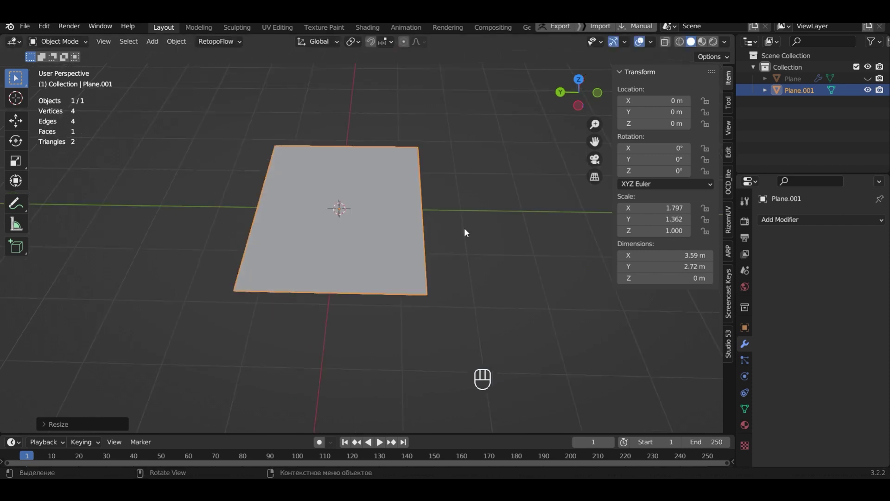
In Edit Mode, select the corner edges of the extruded base slab
{"action": "key", "text": "Tab"}
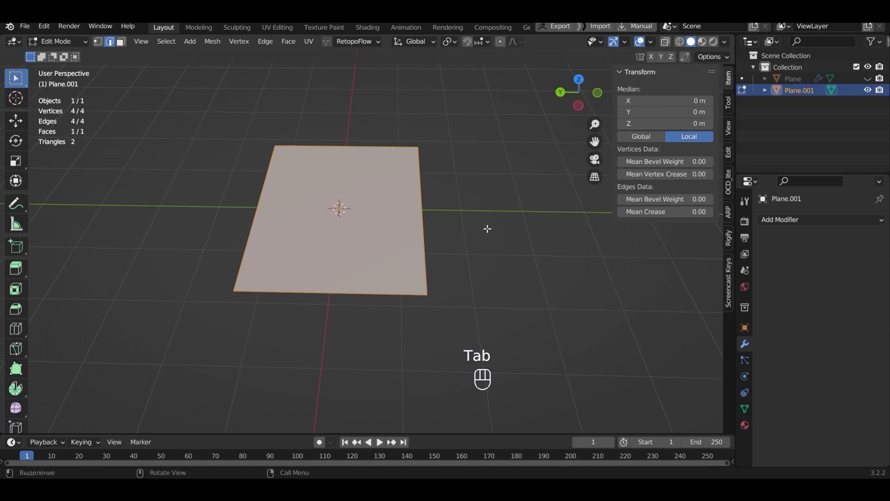
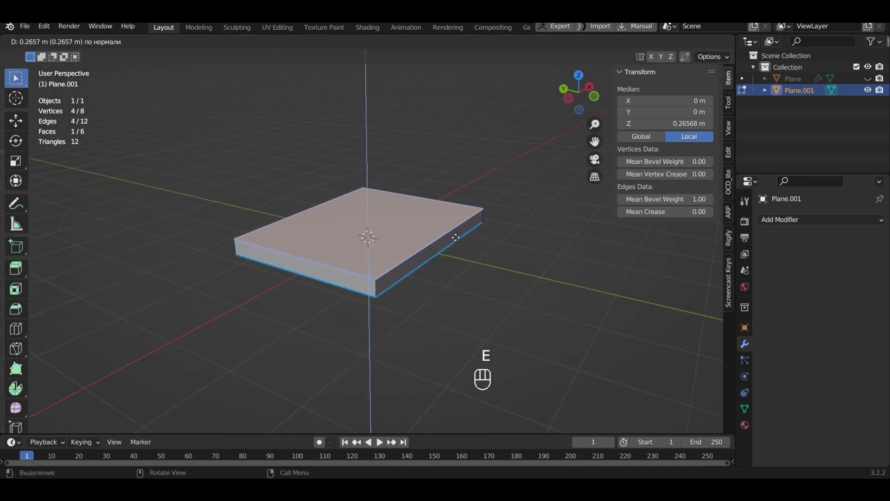
{"action": "left_click", "coordinate": [456, 235]}
{"action": "left_click_drag", "start_coordinate": [502, 235], "coordinate": [393, 315]}
{"action": "left_click", "coordinate": [414, 301]}
{"action": "left_click_drag", "start_coordinate": [502, 235], "coordinate": [380, 276]}
{"action": "left_click", "coordinate": [384, 305]}
{"action": "left_click_drag", "start_coordinate": [428, 234], "coordinate": [347, 265]}
{"action": "left_click", "coordinate": [393, 286]}
{"action": "left_click_drag", "start_coordinate": [440, 231], "coordinate": [322, 231]}
{"action": "left_click", "coordinate": [374, 284]}
{"action": "left_click_drag", "start_coordinate": [421, 243], "coordinate": [357, 261]}
Bevel the corner edges about 0.17 m wide with three segments
{"action": "key", "text": "ctrl+b"}
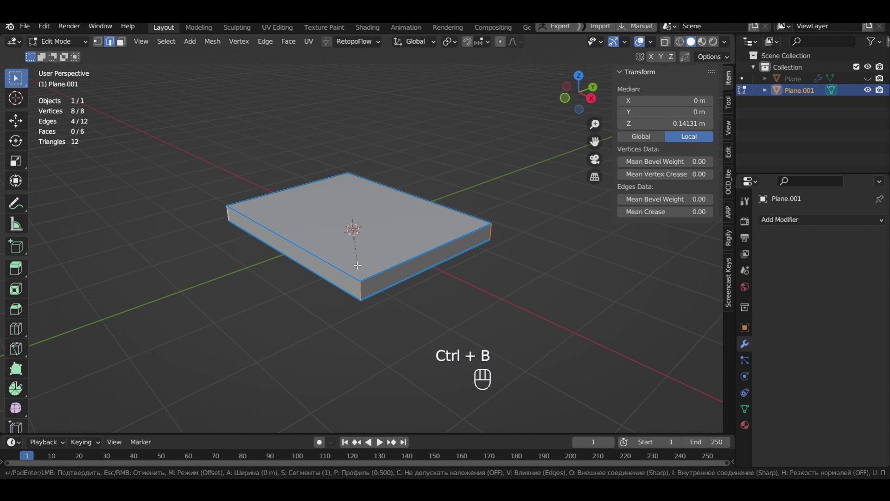
{"action": "scroll", "scroll_direction": "up", "scroll_amount": 3}
{"action": "scroll", "scroll_direction": "up", "scroll_amount": 3}
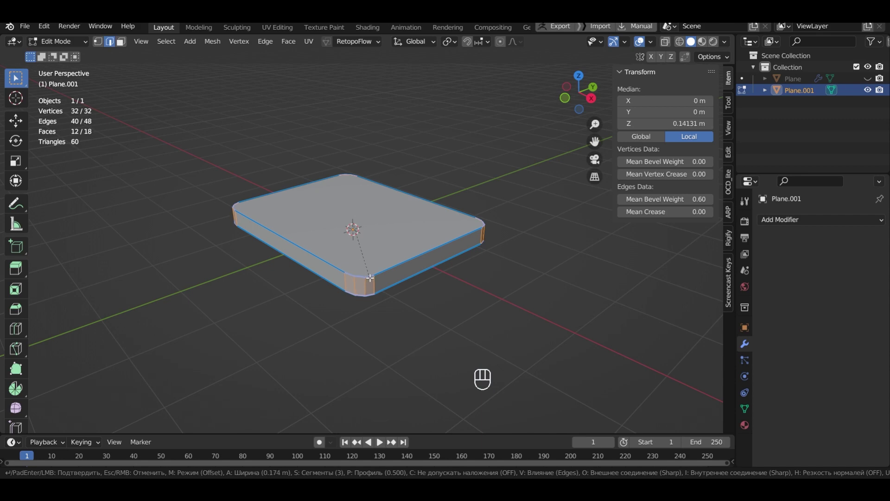
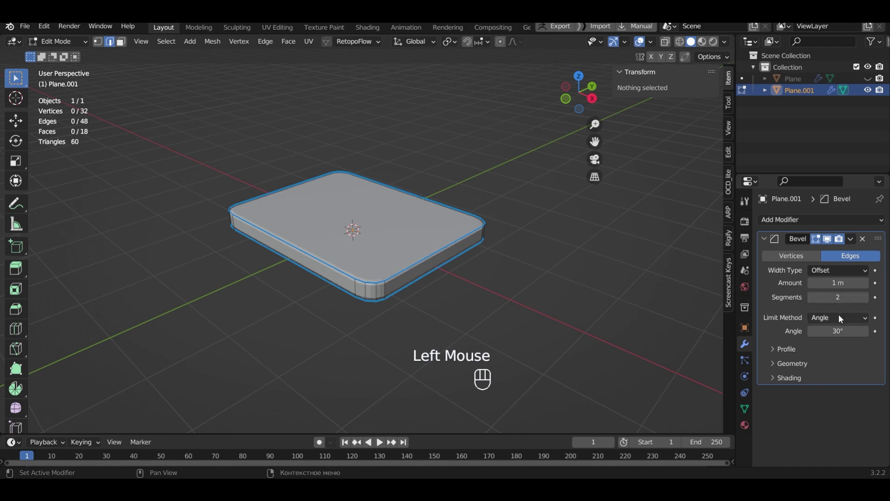
Set the Bevel modifier to Weight limit method with profile shape 0.85
{"action": "left_click_drag", "start_coordinate": [841, 318], "coordinate": [832, 357]}
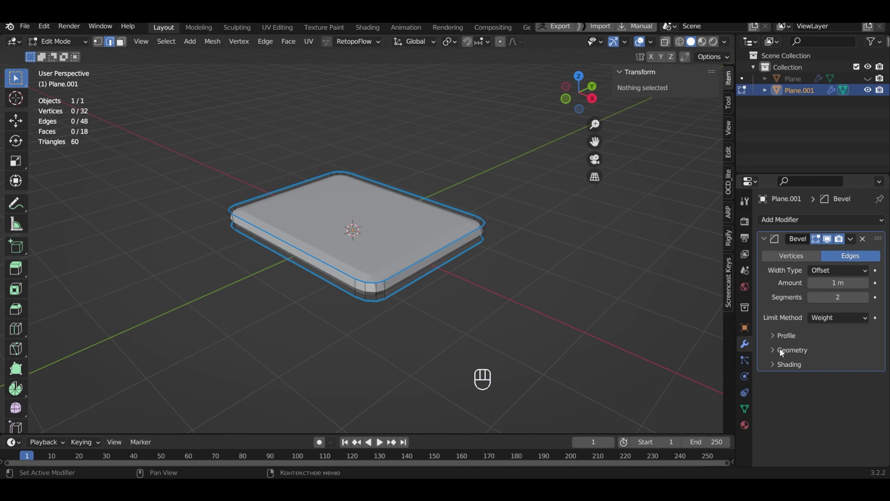
{"action": "left_click", "coordinate": [775, 339]}
{"action": "left_click_drag", "start_coordinate": [837, 370], "coordinate": [862, 371]}
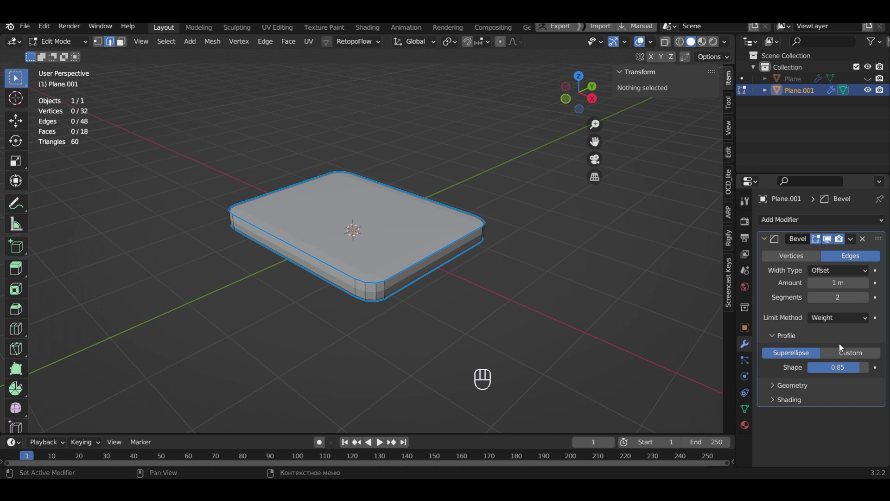
{"action": "left_click", "coordinate": [766, 243]}
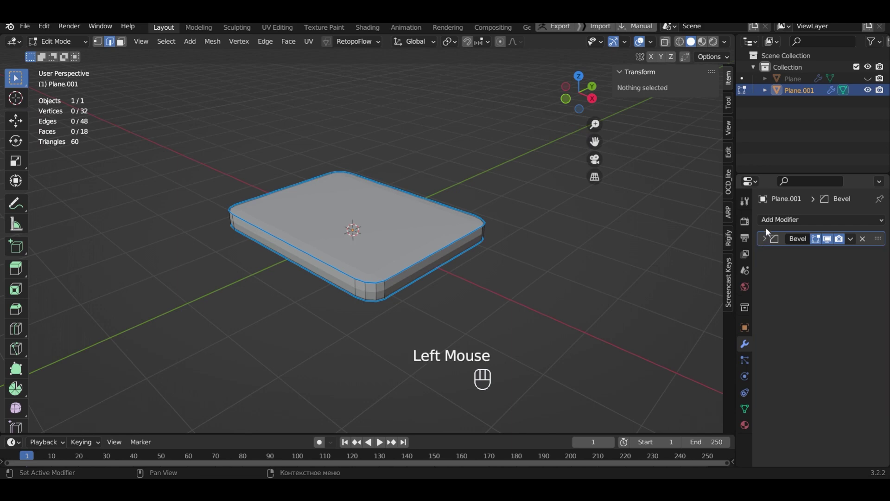
Add a Subdivision Surface modifier with viewport level 3
{"action": "left_click_drag", "start_coordinate": [773, 224], "coordinate": [681, 423]}
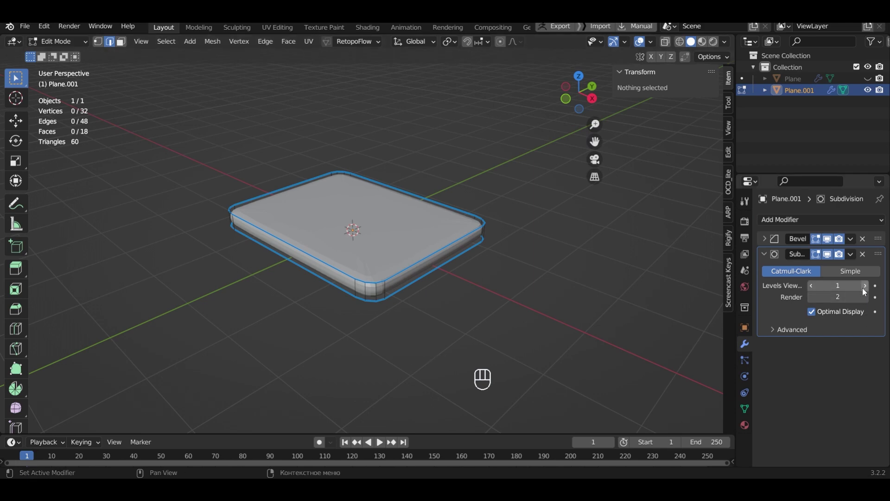
{"action": "left_click", "coordinate": [864, 288]}
{"action": "left_click", "coordinate": [866, 289]}
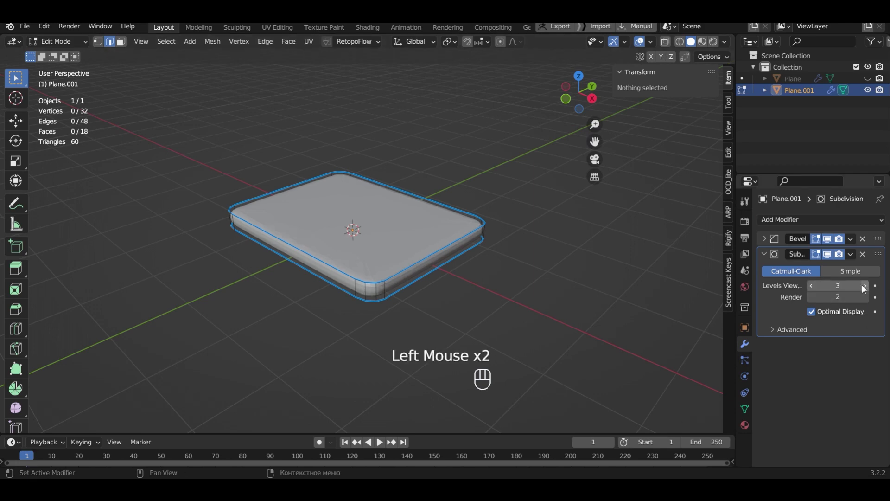
Shade the base smooth, duplicate it in place, hide Plane.002 and reselect Plane.001
{"action": "key", "text": "Tab"}
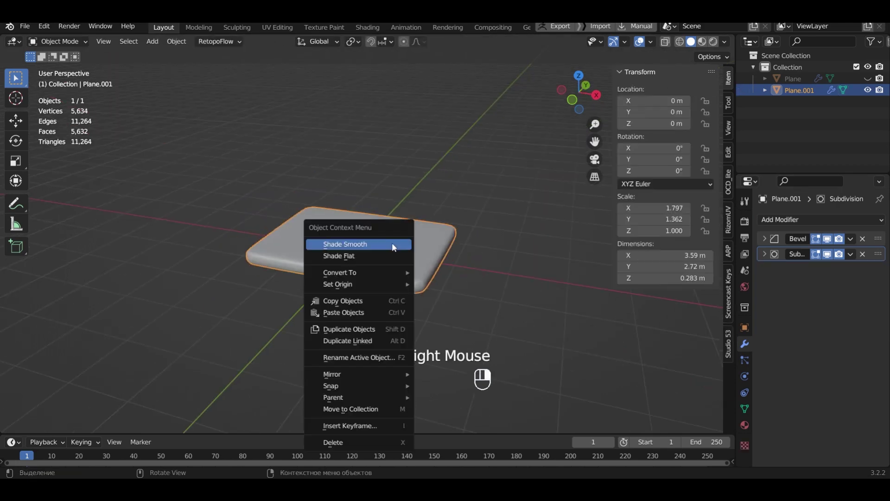
{"action": "right_click", "coordinate": [396, 246]}
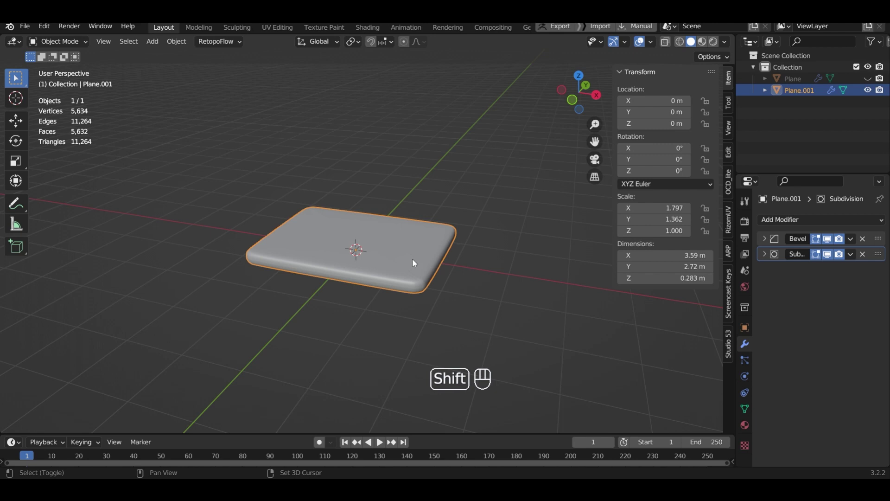
{"action": "key", "text": "shift+d"}
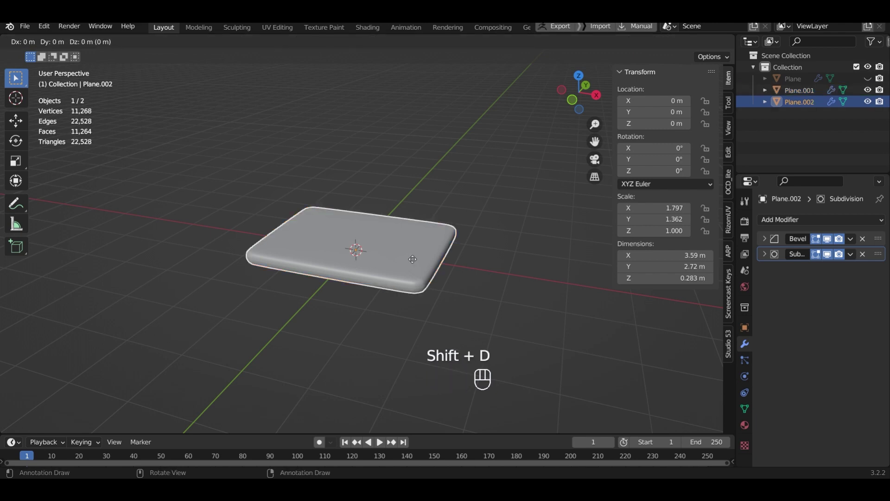
{"action": "left_click", "coordinate": [416, 263]}
{"action": "left_click", "coordinate": [867, 104]}
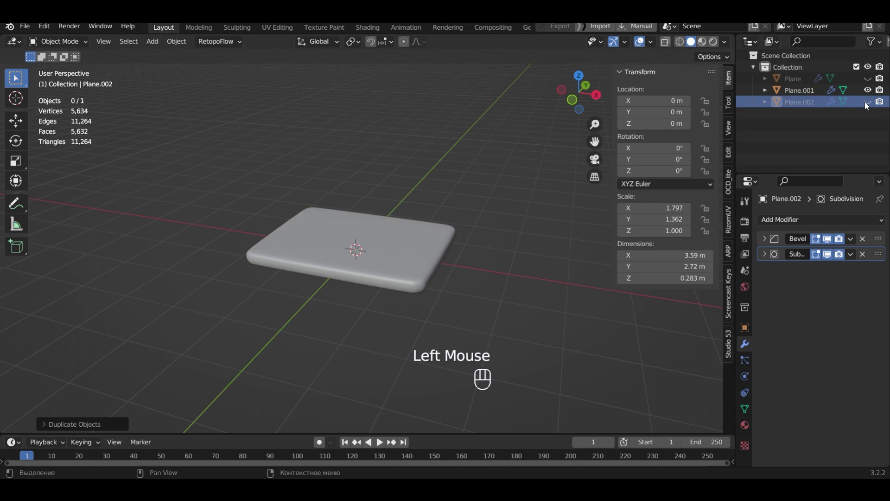
{"action": "left_click", "coordinate": [801, 94]}
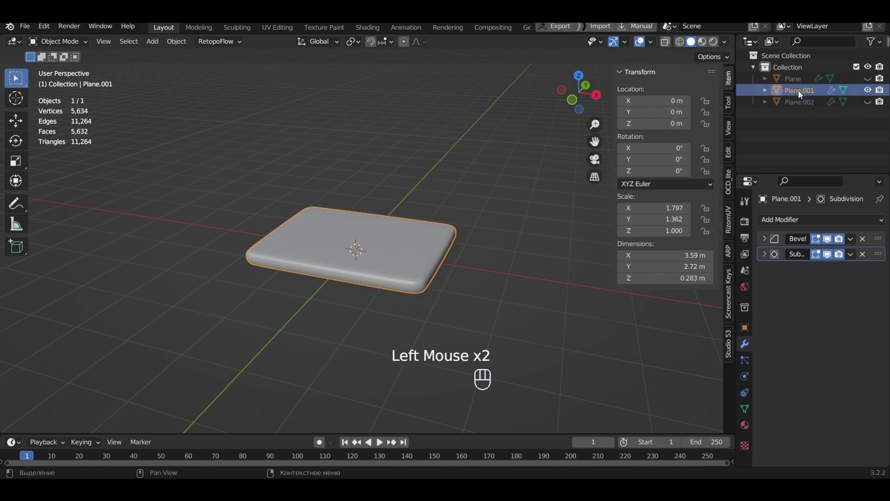
Unhide the keypad Plane, scale it down and raise it on Z above the base
{"action": "left_click", "coordinate": [870, 79]}
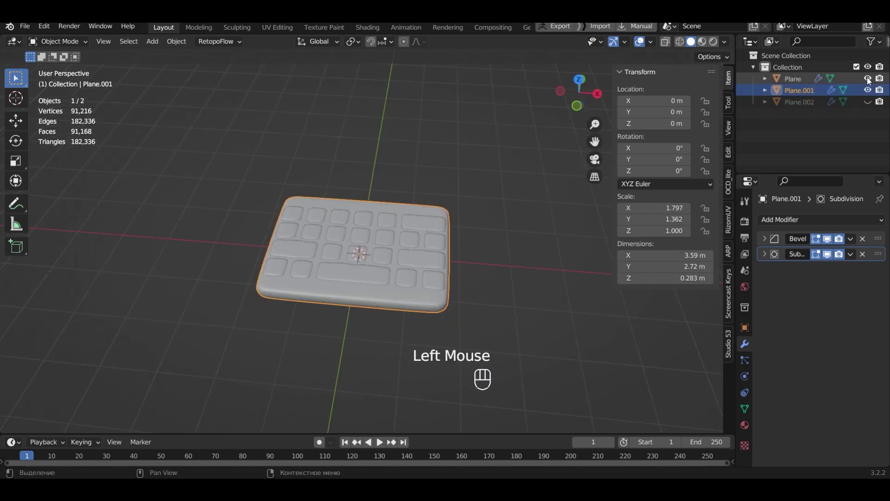
{"action": "left_click", "coordinate": [853, 80]}
{"action": "key", "text": "s"}
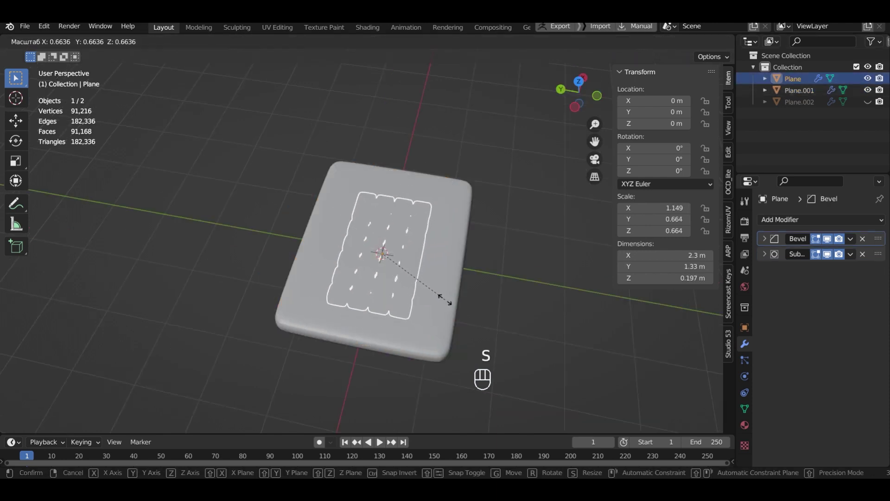
{"action": "left_click", "coordinate": [453, 305]}
{"action": "left_click_drag", "start_coordinate": [475, 279], "coordinate": [398, 252]}
{"action": "key", "text": "g"}
{"action": "key", "text": "z"}
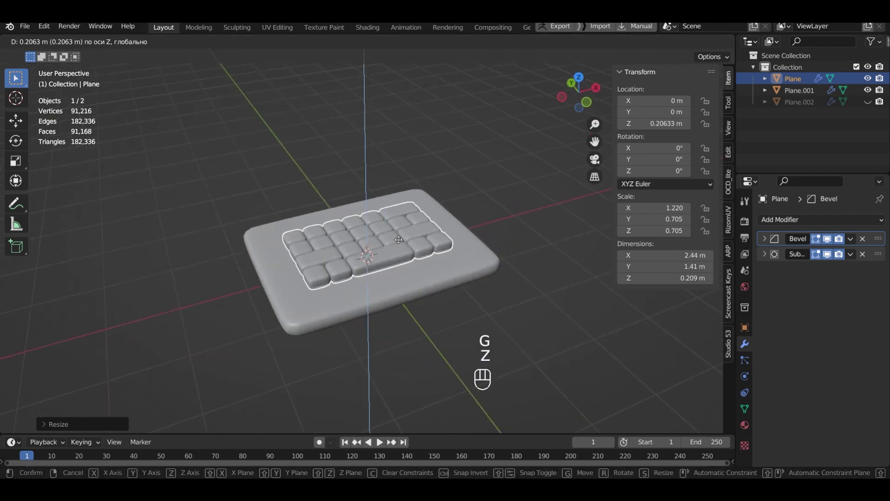
{"action": "left_click", "coordinate": [403, 243]}
Shift the keypad along Y toward one end and enlarge it slightly to about 1.32
{"action": "left_click_drag", "start_coordinate": [410, 254], "coordinate": [498, 278]}
{"action": "key", "text": "g"}
{"action": "key", "text": "y"}
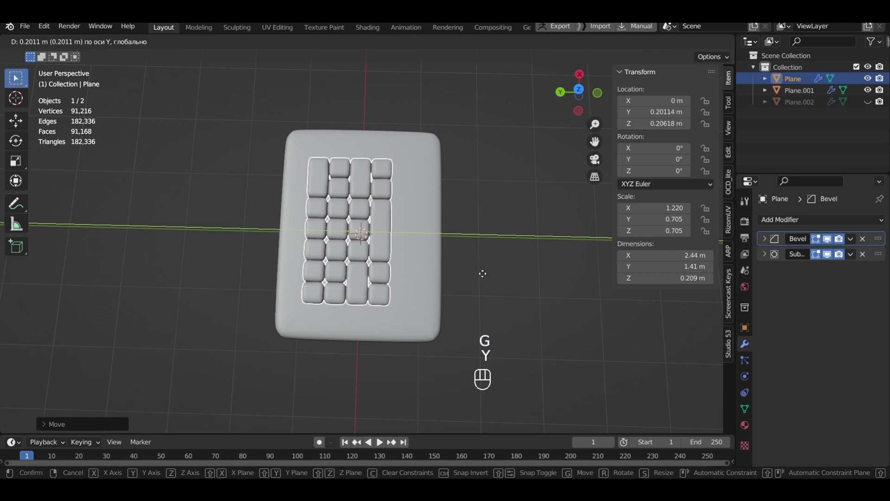
{"action": "left_click", "coordinate": [484, 276]}
{"action": "key", "text": "s"}
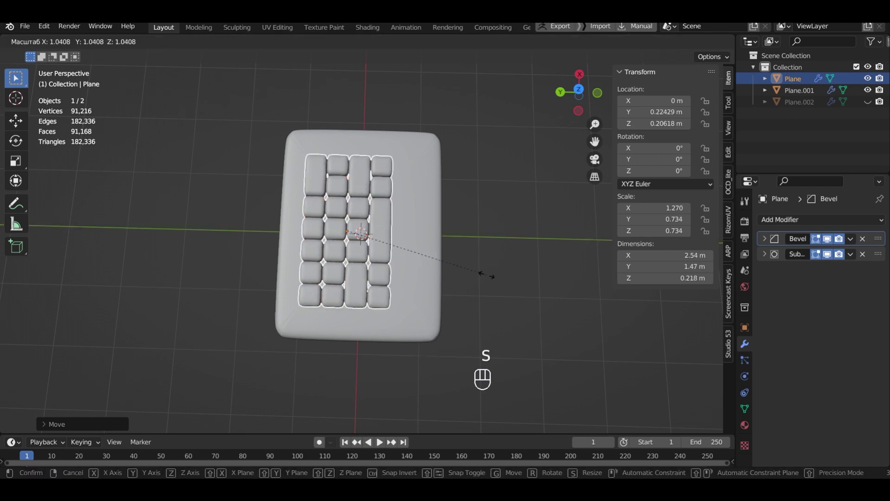
{"action": "left_click", "coordinate": [494, 278]}
{"action": "left_click_drag", "start_coordinate": [500, 275], "coordinate": [439, 276]}
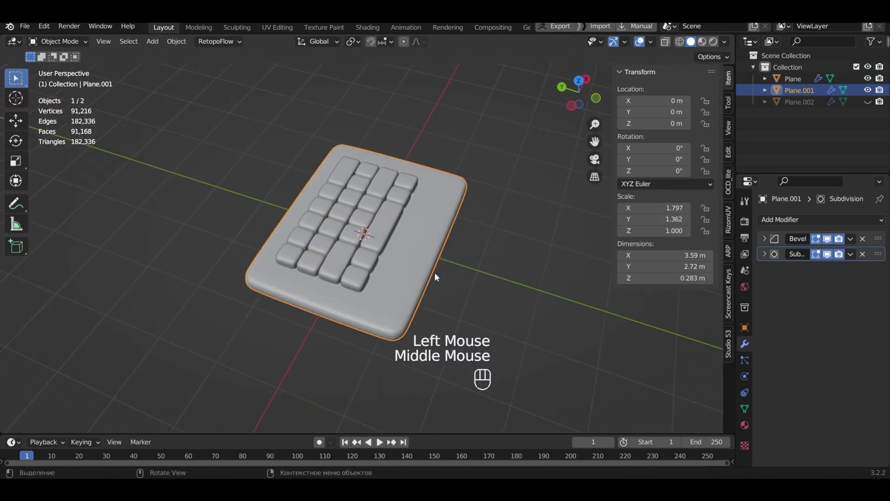
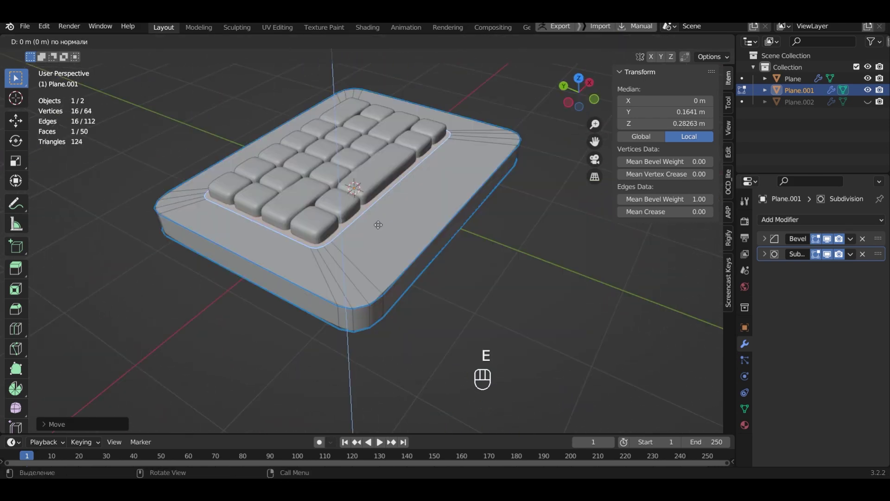
Lower the keypad on Z so it sits down into the base's recessed top
{"action": "key", "text": "z"}
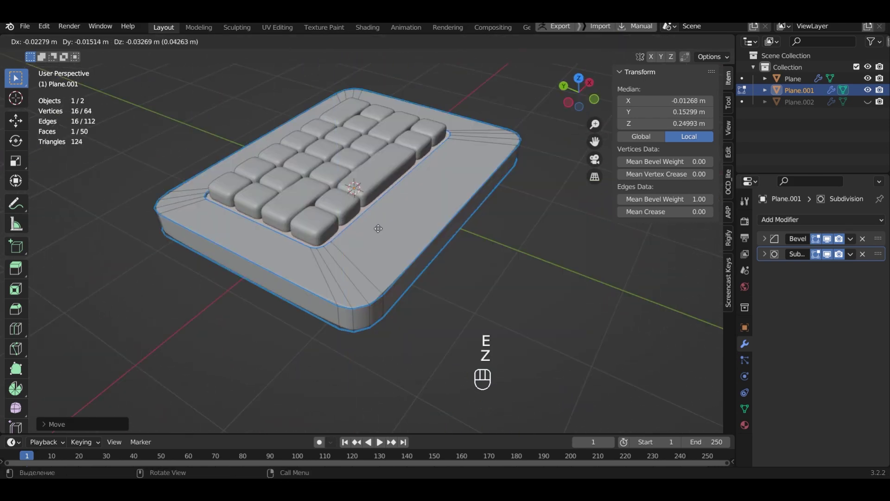
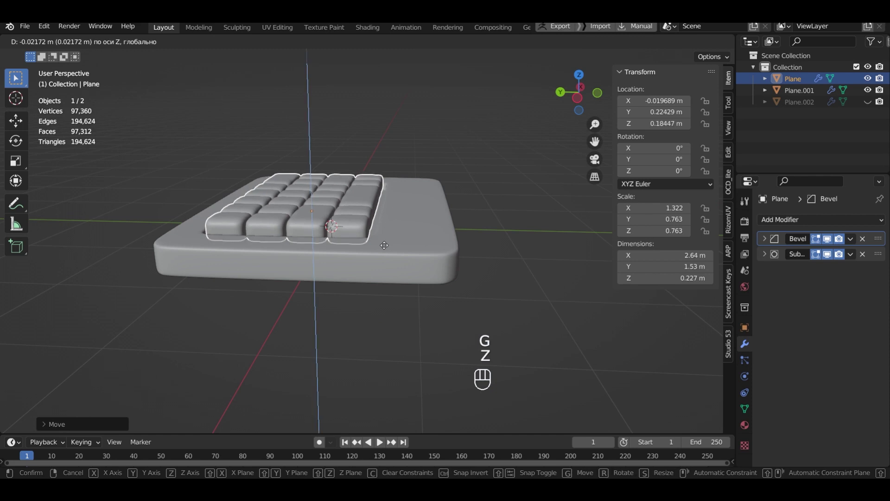
{"action": "left_click", "coordinate": [387, 249]}
{"action": "right_click", "coordinate": [321, 201]}
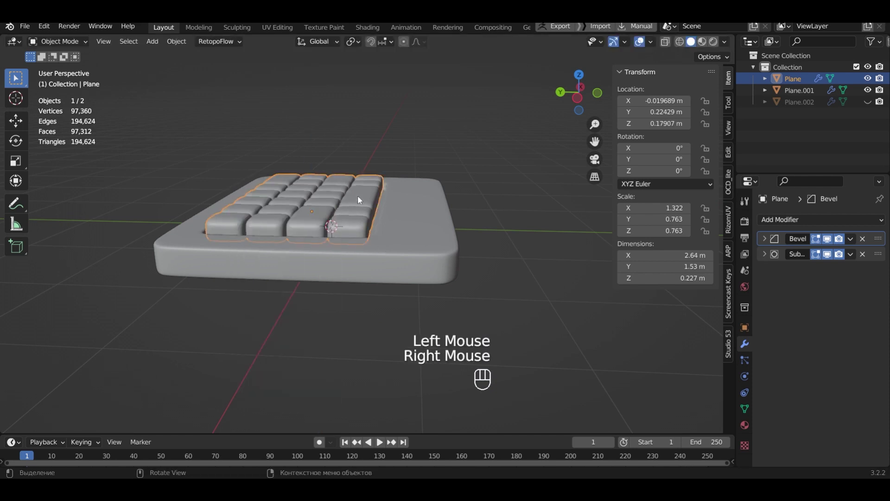
{"action": "left_click_drag", "start_coordinate": [383, 193], "coordinate": [329, 268]}
Duplicate the base's bottom face in Edit Mode and separate it into new object Plane.003
{"action": "key", "text": "Tab"}
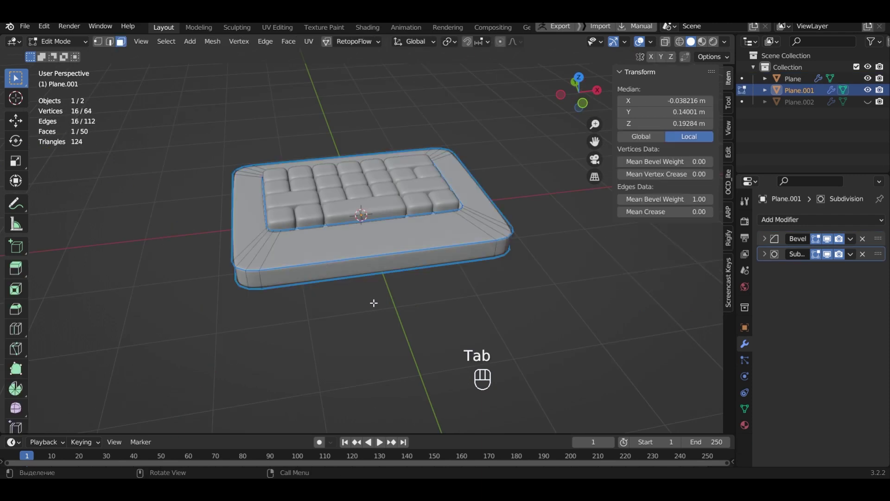
{"action": "left_click_drag", "start_coordinate": [377, 300], "coordinate": [380, 232]}
{"action": "left_click", "coordinate": [369, 226]}
{"action": "left_click_drag", "start_coordinate": [418, 236], "coordinate": [413, 232]}
{"action": "key", "text": "shift+d"}
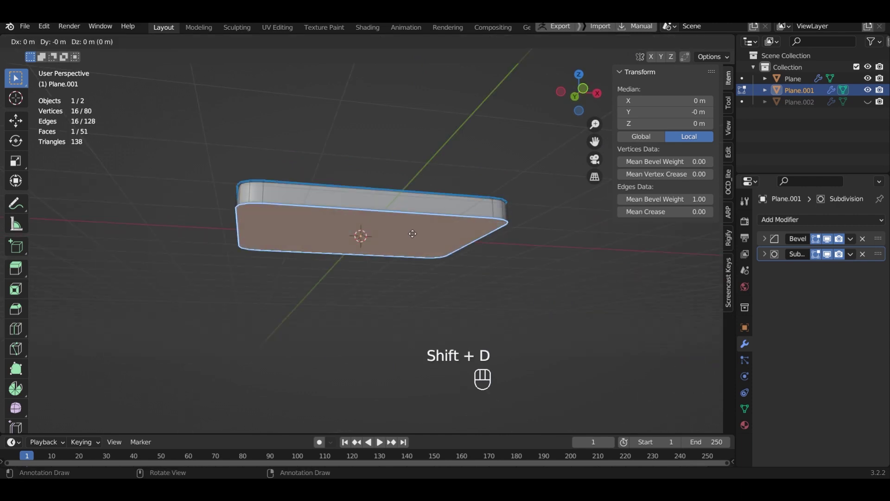
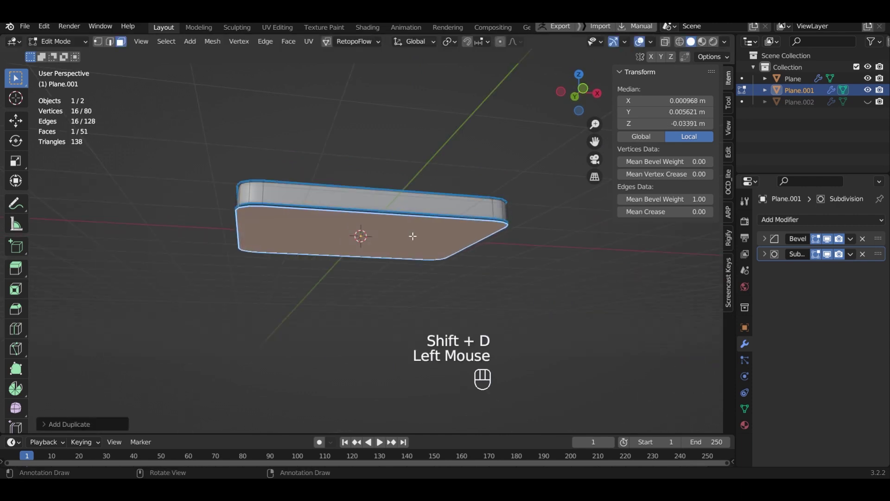
{"action": "key", "text": "p"}
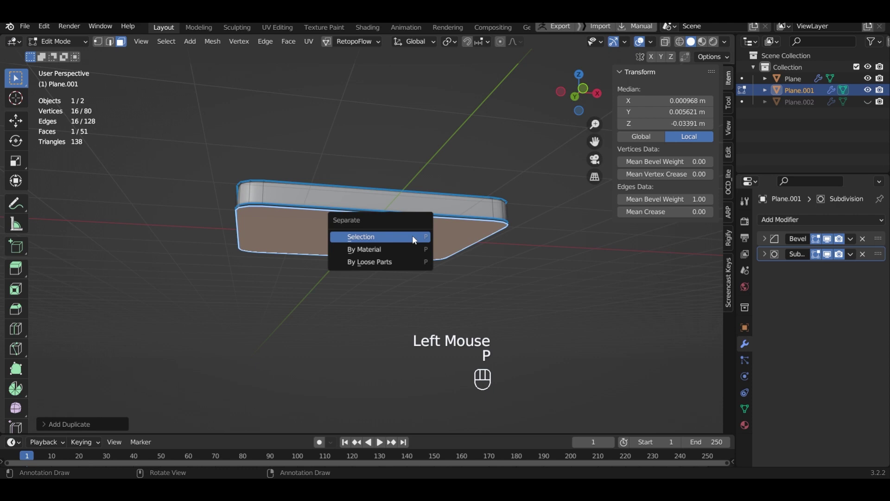
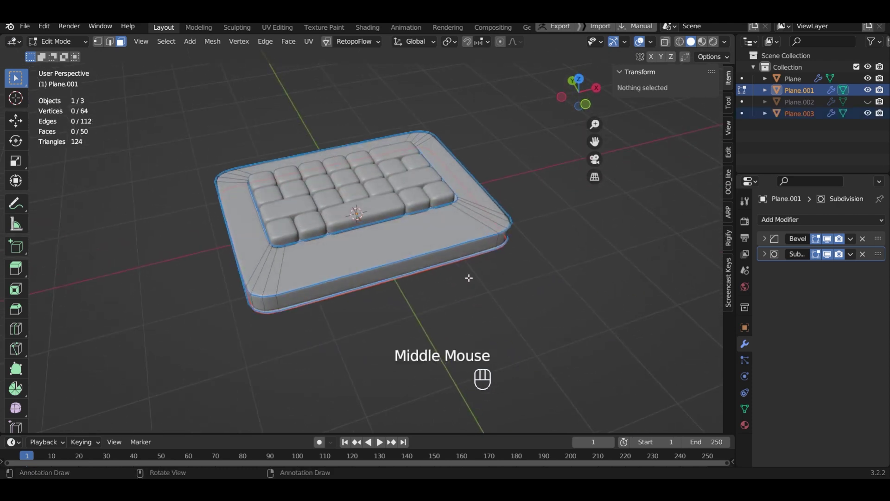
Select Plane.003 in Object Mode and shrink it into a small flat rectangle
{"action": "key", "text": "Tab"}
{"action": "left_click", "coordinate": [802, 119]}
{"action": "key", "text": "s"}
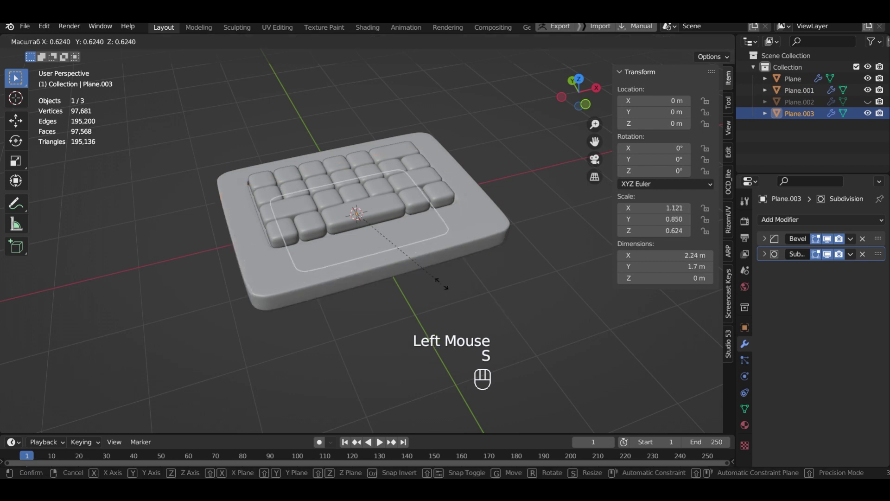
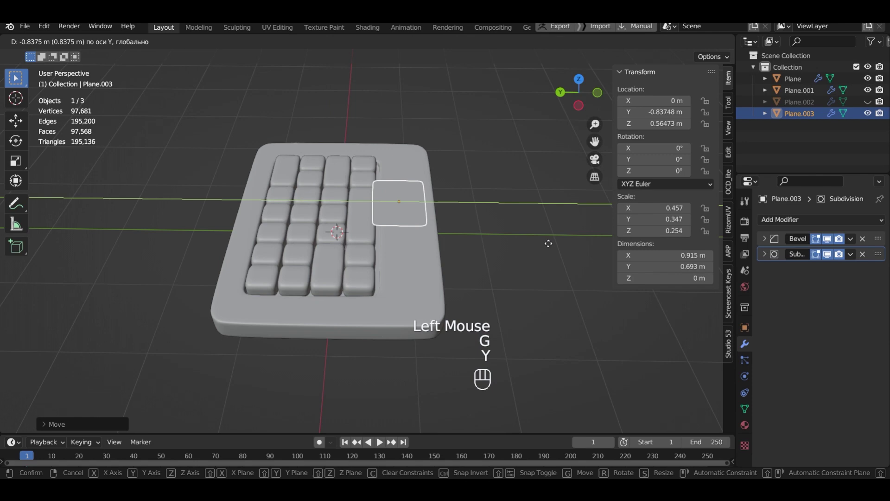
{"action": "left_click", "coordinate": [555, 247]}
{"action": "left_click_drag", "start_coordinate": [528, 226], "coordinate": [395, 270]}
{"action": "left_click_drag", "start_coordinate": [436, 258], "coordinate": [442, 234]}
Move the rectangle toward the front of the base and resize it
{"action": "key", "text": "g"}
{"action": "middle_click", "coordinate": [457, 261]}
{"action": "scroll", "scroll_direction": "up", "scroll_amount": 3}
{"action": "key", "text": "z"}
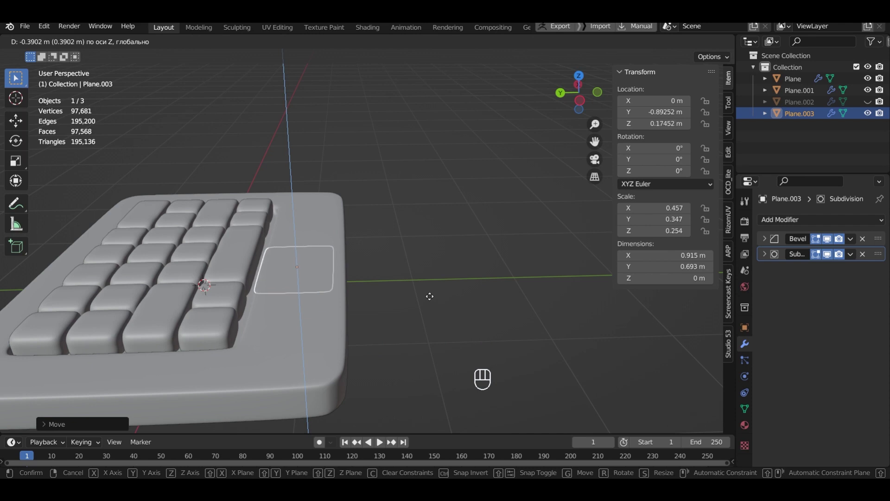
{"action": "left_click", "coordinate": [433, 294]}
{"action": "middle_click", "coordinate": [355, 239]}
{"action": "key", "text": "s"}
{"action": "left_click", "coordinate": [349, 251]}
Slide the rectangle along Y below the keys and narrow its width on X
{"action": "left_click_drag", "start_coordinate": [386, 203], "coordinate": [298, 201]}
{"action": "key", "text": "g"}
{"action": "key", "text": "y"}
{"action": "left_click", "coordinate": [369, 206]}
{"action": "left_click_drag", "start_coordinate": [380, 214], "coordinate": [478, 219]}
{"action": "key", "text": "s"}
{"action": "key", "text": "x"}
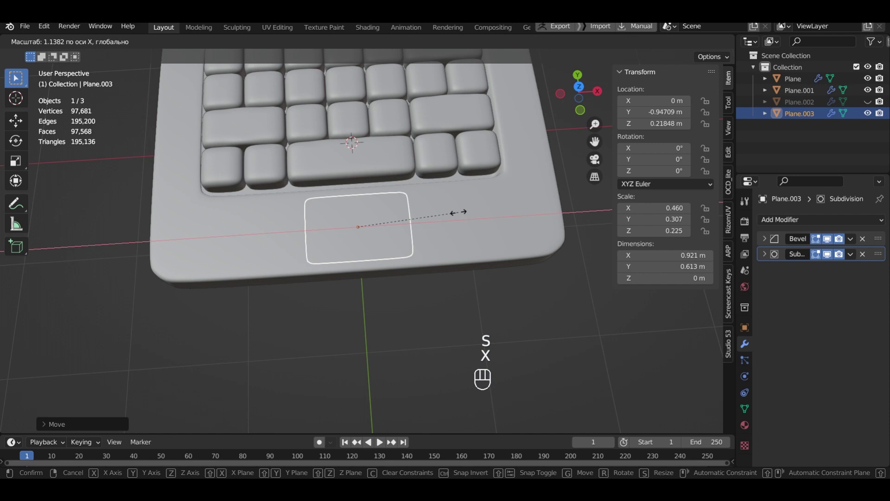
{"action": "left_click", "coordinate": [467, 215]}
Raise the trackpad rectangle on Z to sit on the base's top surface
{"action": "key", "text": "g"}
{"action": "key", "text": "z"}
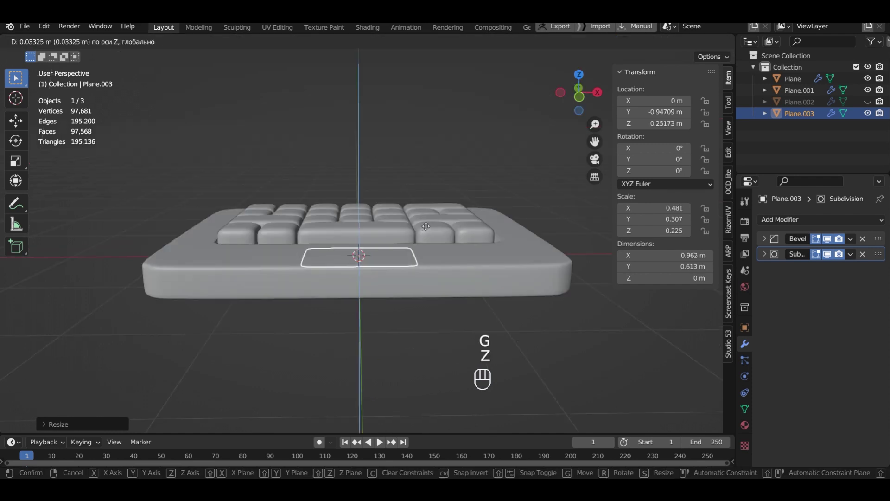
{"action": "left_click", "coordinate": [398, 252]}
{"action": "left_click_drag", "start_coordinate": [399, 252], "coordinate": [379, 272]}
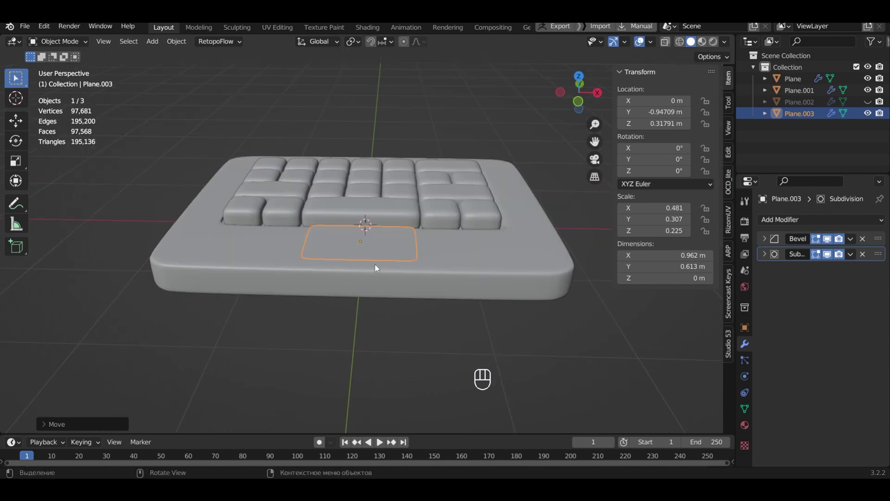
Extrude the trackpad face slightly to make it a shallow slab on the base
{"action": "key", "text": "Tab"}
{"action": "left_click", "coordinate": [378, 247]}
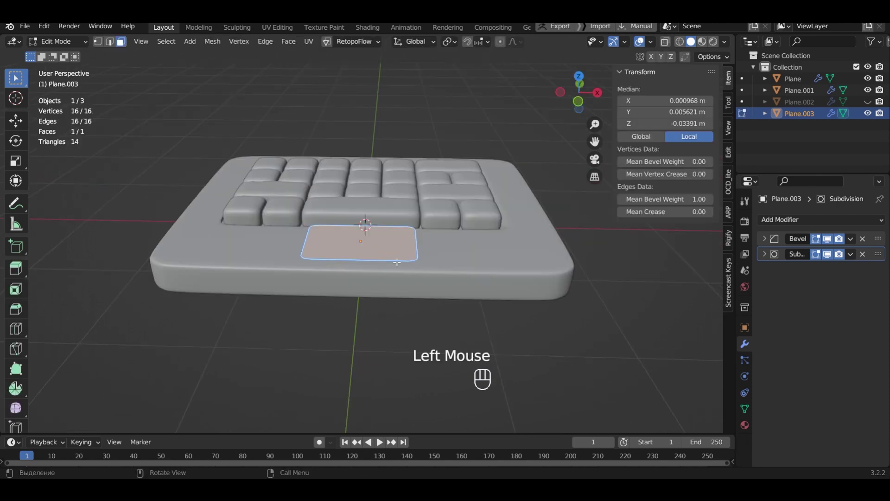
{"action": "left_click_drag", "start_coordinate": [402, 252], "coordinate": [461, 233]}
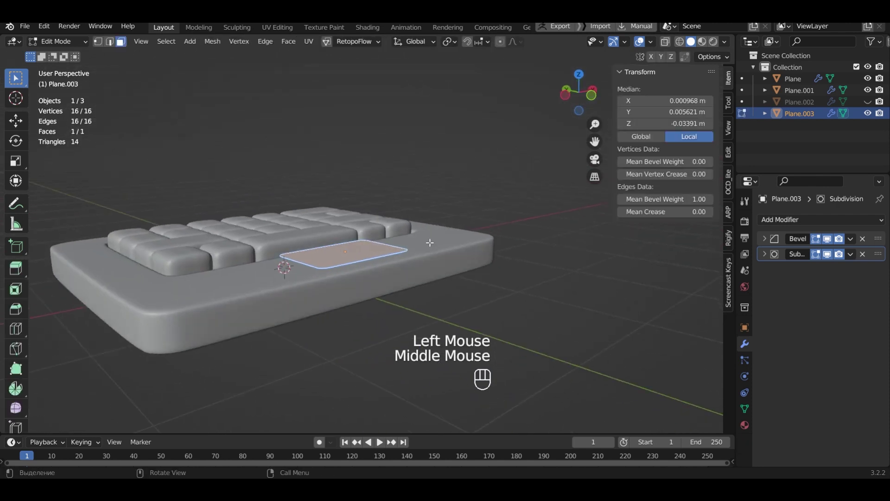
{"action": "key", "text": "e"}
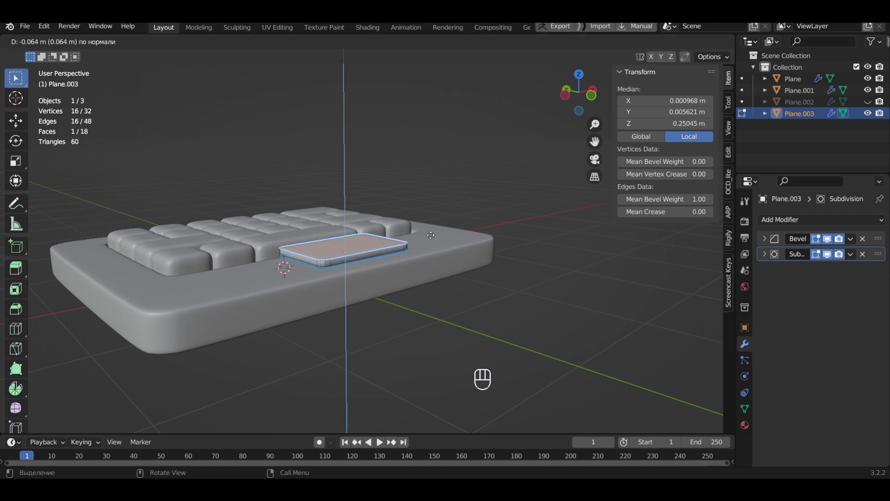
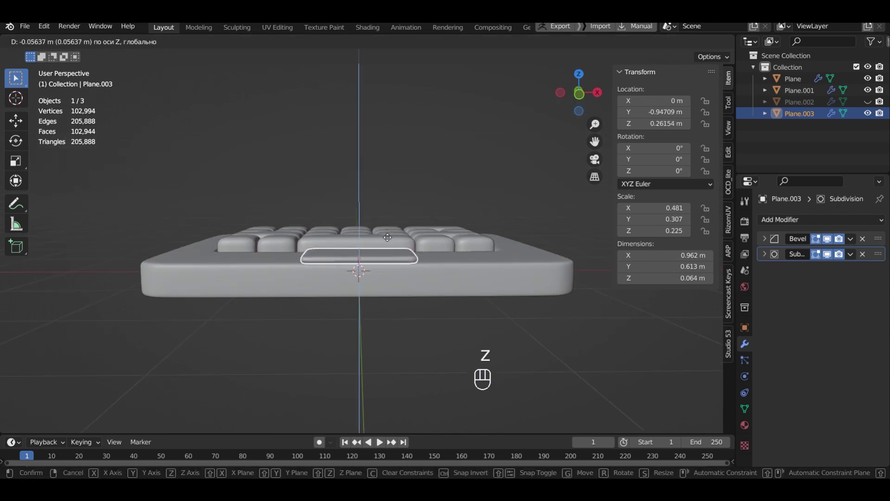
{"action": "left_click", "coordinate": [390, 240]}
{"action": "left_click_drag", "start_coordinate": [387, 245], "coordinate": [487, 278]}
Unhide and select the base copy Plane.002 and move it on Z
{"action": "left_click", "coordinate": [487, 279]}
{"action": "left_click", "coordinate": [872, 102]}
{"action": "left_click", "coordinate": [804, 104]}
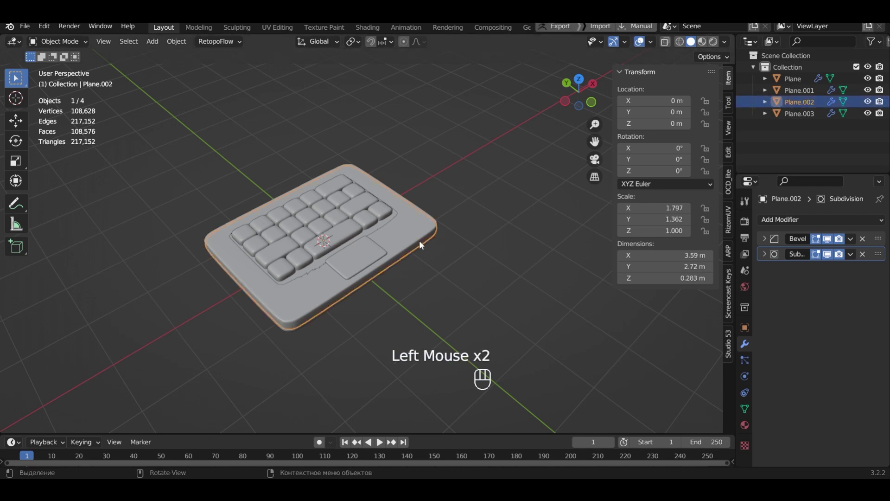
{"action": "key", "text": "g"}
{"action": "key", "text": "z"}
{"action": "left_click", "coordinate": [429, 216]}
{"action": "middle_click", "coordinate": [420, 237]}
Rotate Plane.002 90 degrees on X so it stands upright behind the keyboard
{"action": "key", "text": "r"}
{"action": "key", "text": "x"}
{"action": "key", "text": "9"}
{"action": "key", "text": "0"}
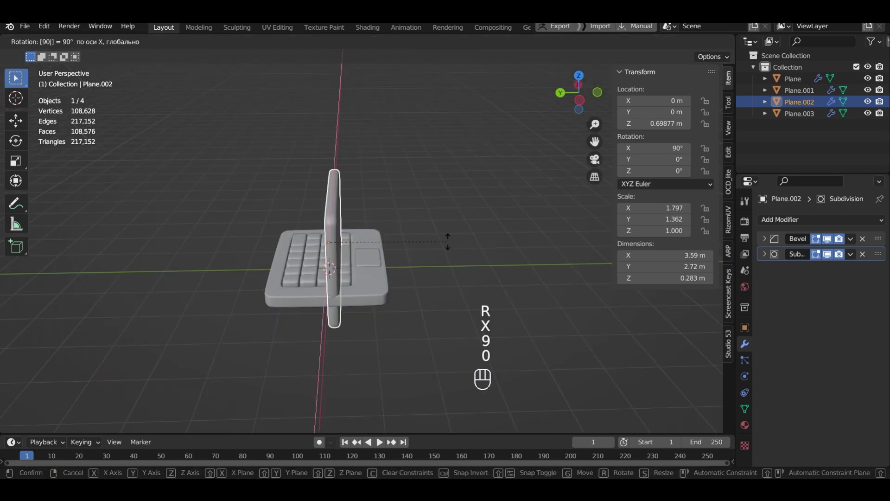
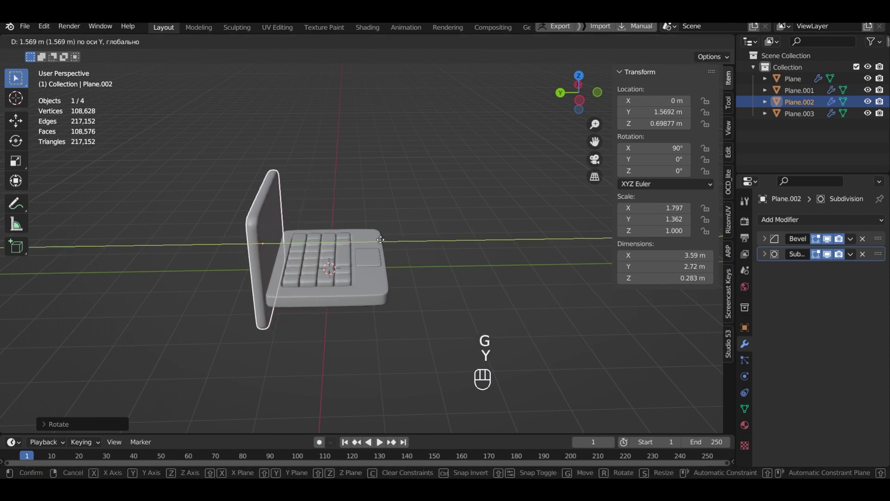
{"action": "left_click", "coordinate": [381, 238]}
Raise the upright lid on Z above the base
{"action": "scroll", "scroll_direction": "up", "scroll_amount": 3}
{"action": "middle_click", "coordinate": [310, 268]}
{"action": "scroll", "scroll_direction": "down", "scroll_amount": 3}
{"action": "key", "text": "g"}
{"action": "key", "text": "z"}
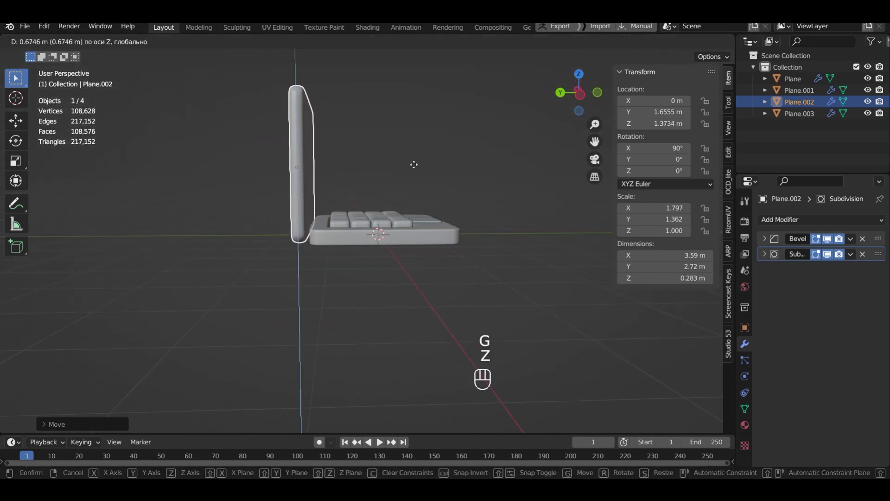
{"action": "left_click", "coordinate": [419, 159]}
{"action": "left_click_drag", "start_coordinate": [422, 161], "coordinate": [423, 224]}
Inset the lid's front face about 0.066 m to outline a screen bezel
{"action": "key", "text": "Tab"}
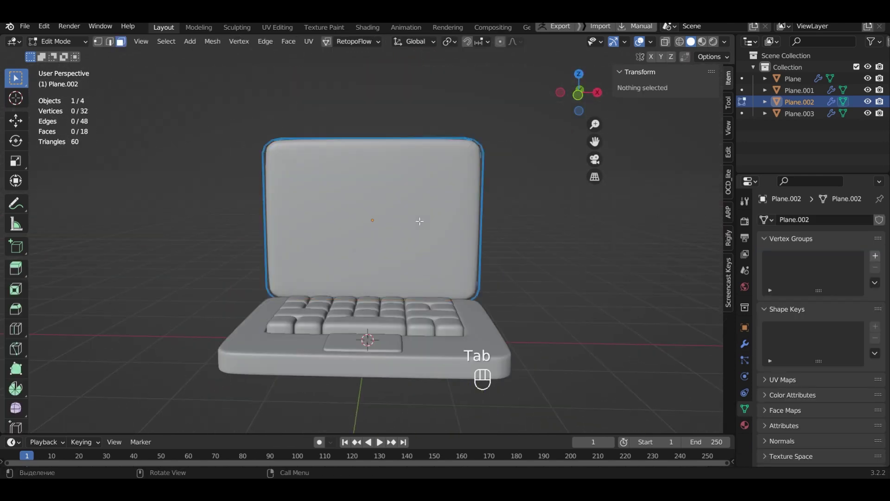
{"action": "left_click", "coordinate": [420, 220]}
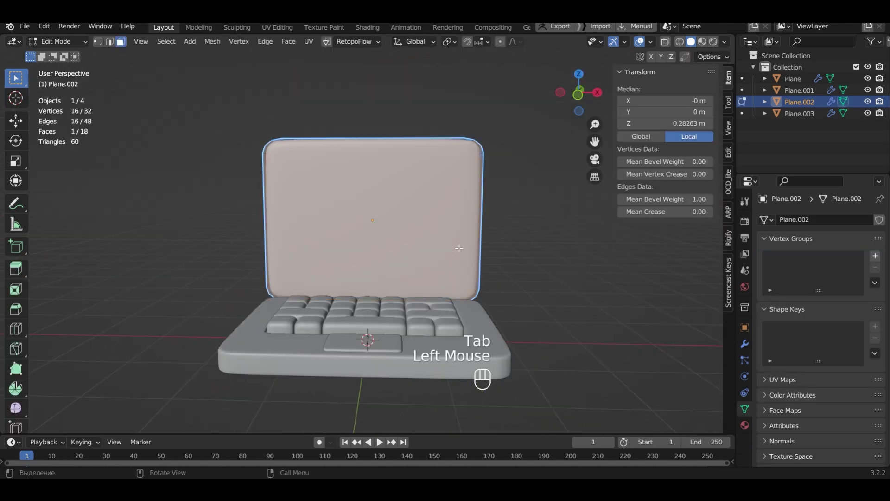
{"action": "key", "text": "i"}
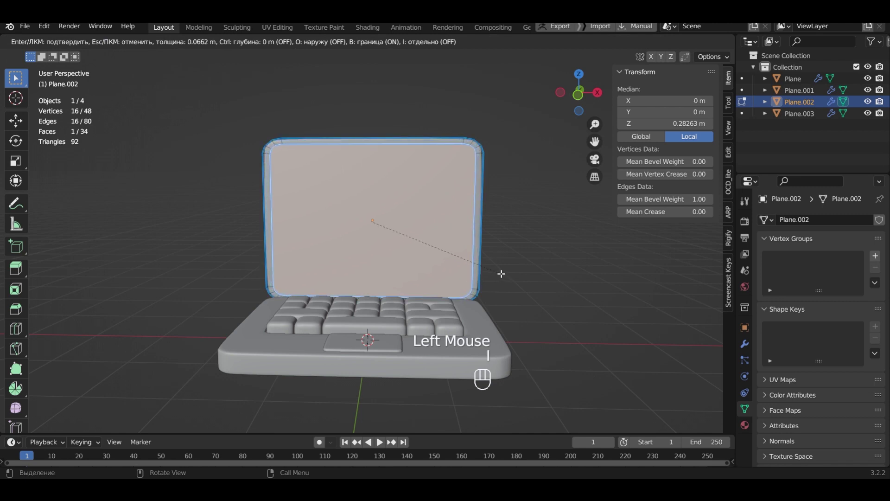
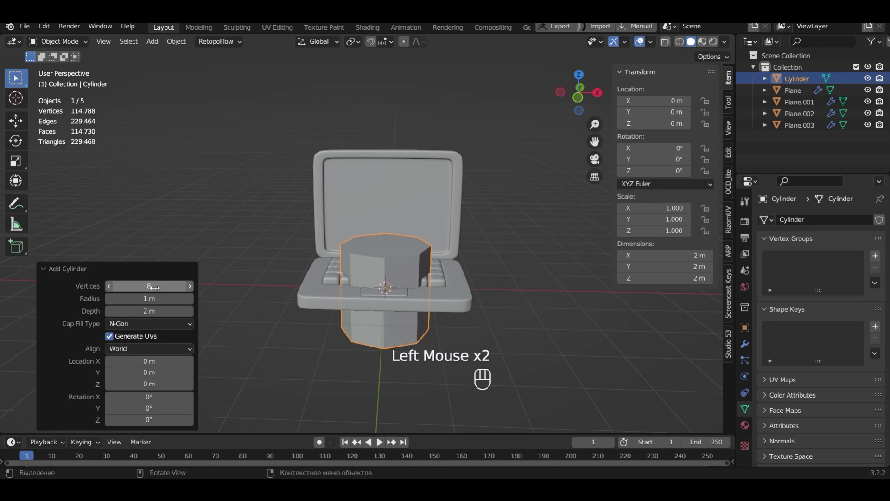
Finish the new cylinder, rotate it sideways and shrink it
{"action": "left_click", "coordinate": [46, 268]}
{"action": "scroll", "scroll_direction": "up", "scroll_amount": 3}
{"action": "key", "text": "r"}
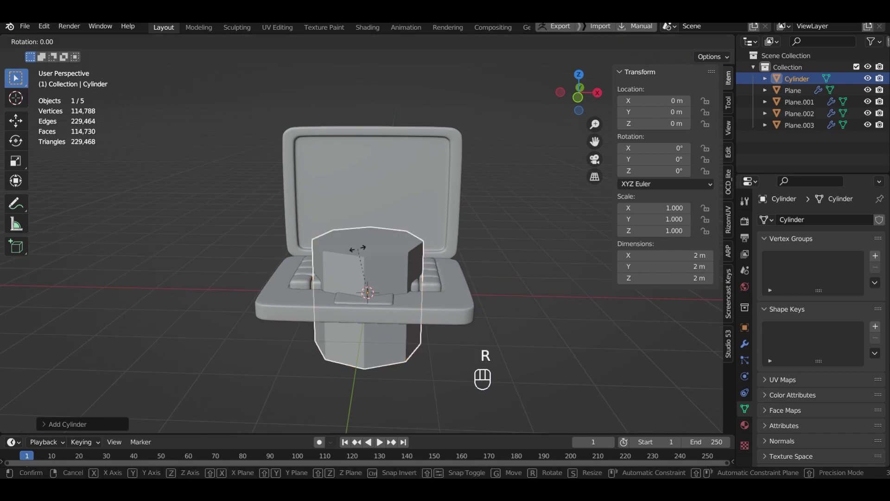
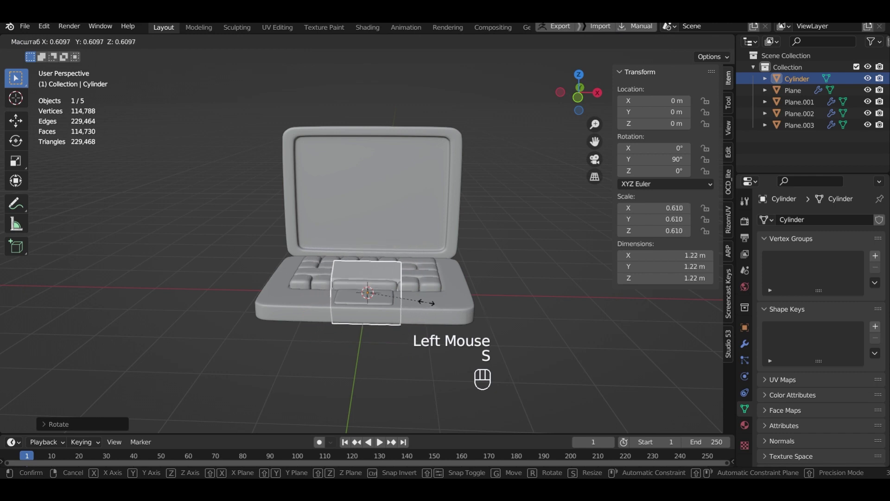
{"action": "left_click", "coordinate": [391, 302]}
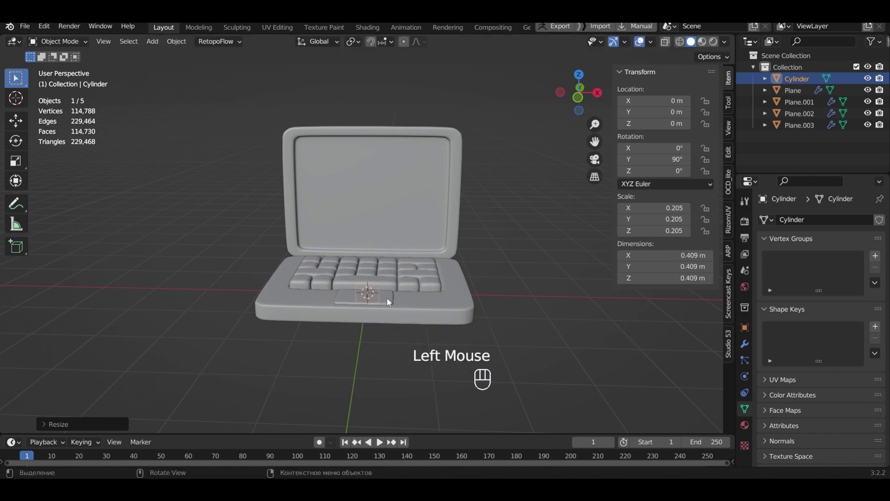
Raise the cylinder on Z to the lid's lower edge as a hinge
{"action": "key", "text": "g"}
{"action": "key", "text": "z"}
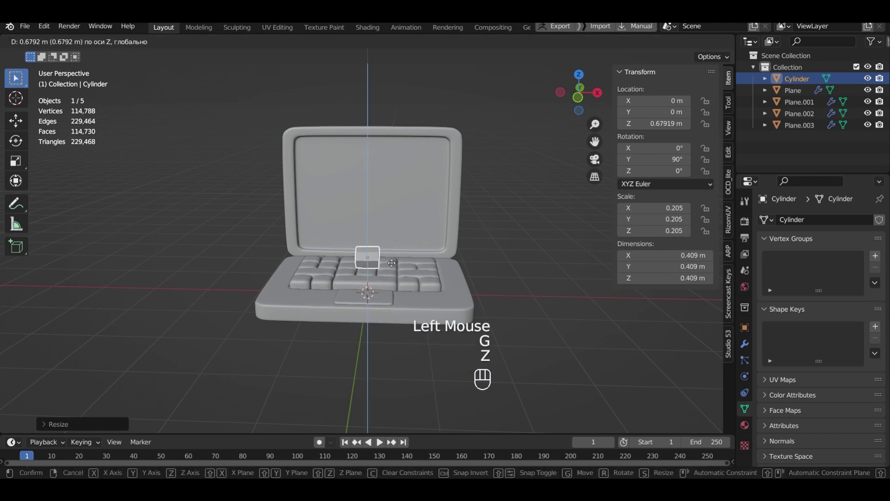
{"action": "left_click", "coordinate": [394, 258]}
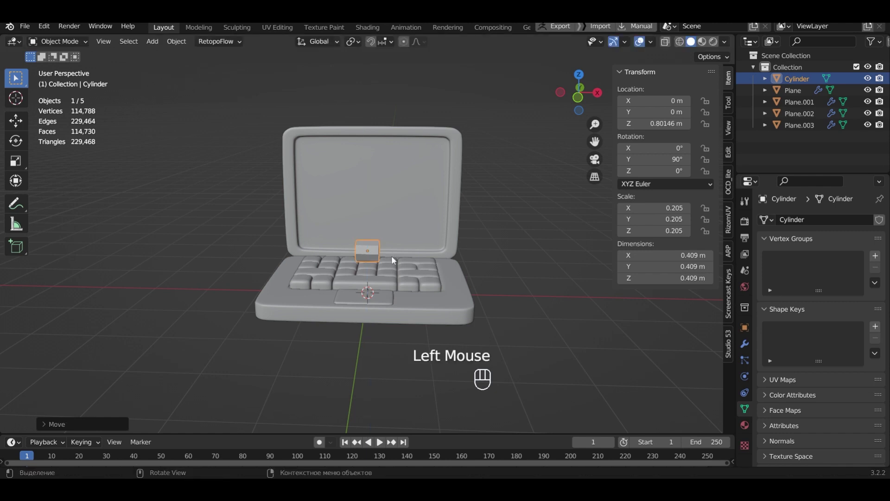
{"action": "scroll", "scroll_direction": "up", "scroll_amount": 3}
Stretch the cylinder along X and add a Subdivision modifier
{"action": "key", "text": "s"}
{"action": "key", "text": "x"}
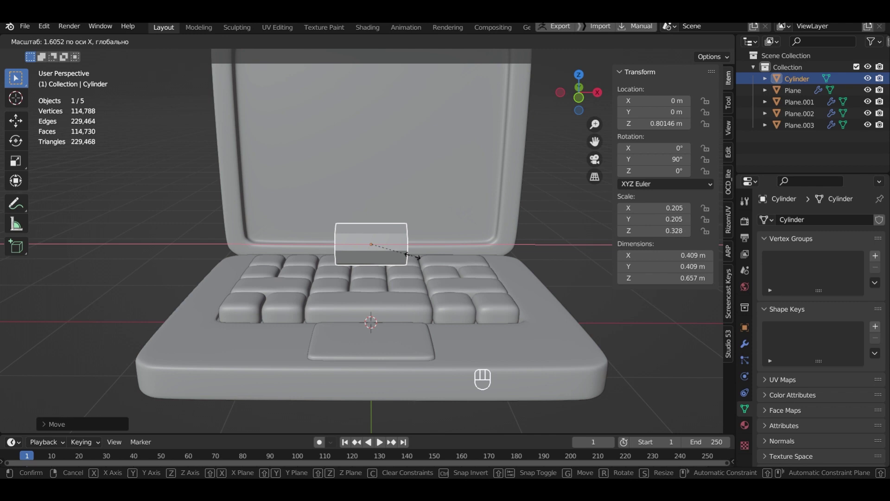
{"action": "left_click", "coordinate": [415, 259]}
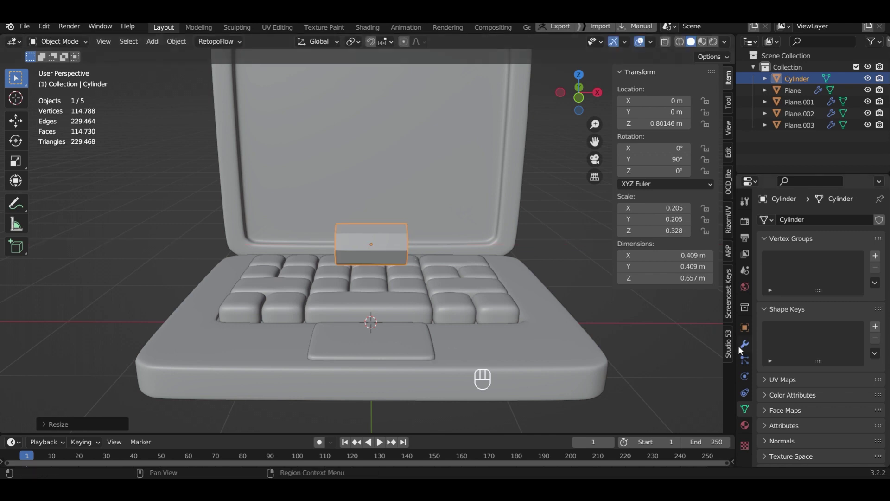
{"action": "left_click", "coordinate": [748, 349]}
{"action": "left_click_drag", "start_coordinate": [803, 224], "coordinate": [689, 429]}
Add edge loops near the cylinder ends, rescale its length and shade it smooth
{"action": "key", "text": "Tab"}
{"action": "key", "text": "ctrl+r"}
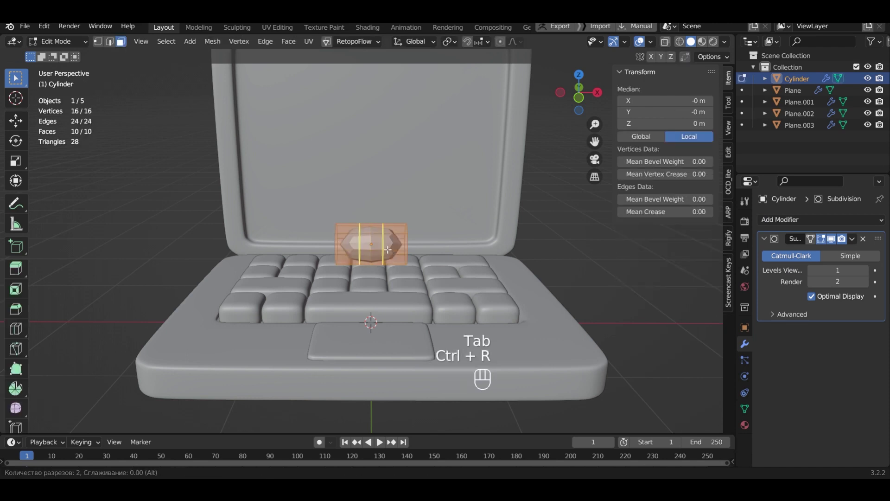
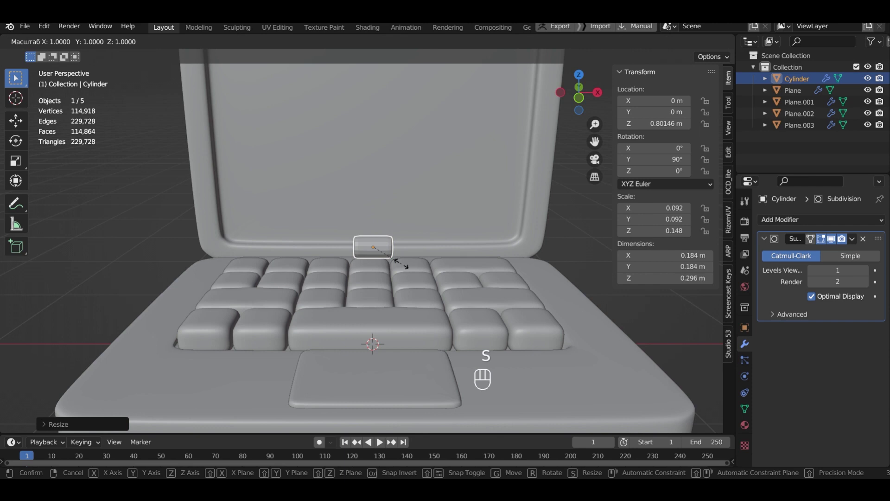
{"action": "key", "text": "x"}
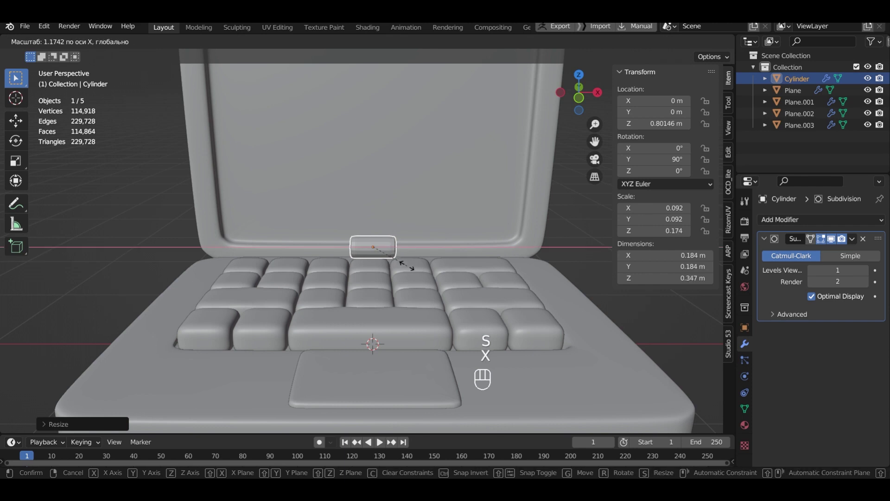
{"action": "left_click", "coordinate": [409, 269]}
{"action": "right_click", "coordinate": [389, 249]}
{"action": "left_click", "coordinate": [390, 249]}
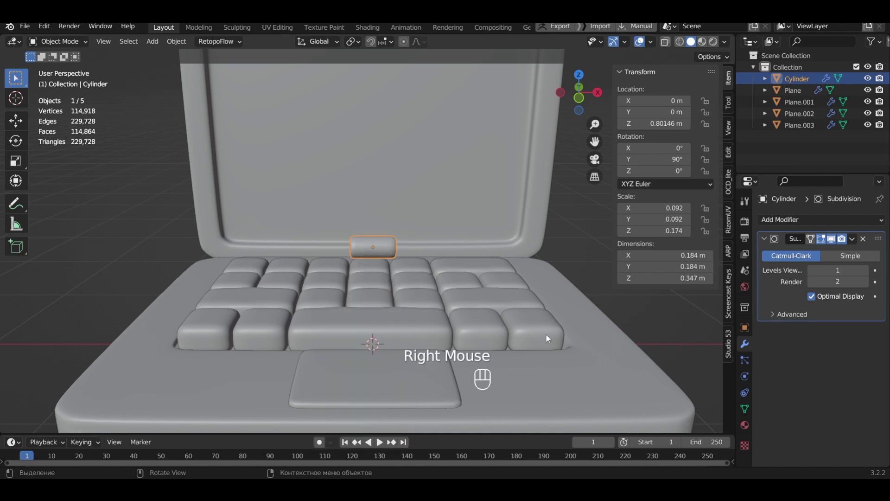
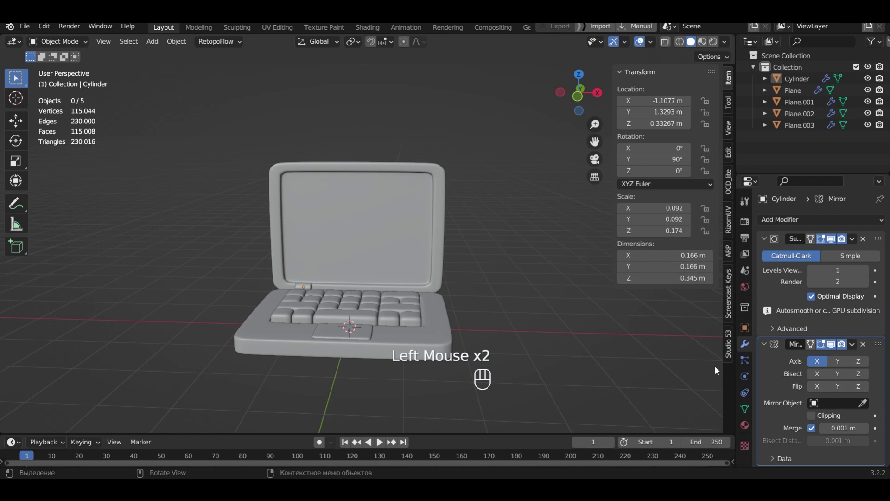
Set the hinge's Mirror Object to Plane.001 so it mirrors across the base
{"action": "left_click", "coordinate": [865, 407]}
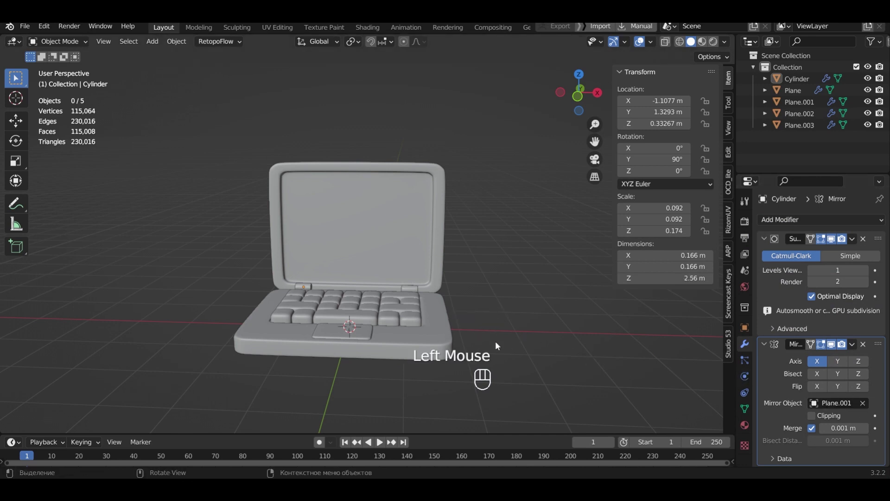
{"action": "middle_click", "coordinate": [462, 277]}
{"action": "scroll", "scroll_direction": "up", "scroll_amount": 3}
Select the lid Plane.002 and raise it slightly on Z
{"action": "left_click", "coordinate": [461, 277]}
{"action": "key", "text": "g"}
{"action": "key", "text": "z"}
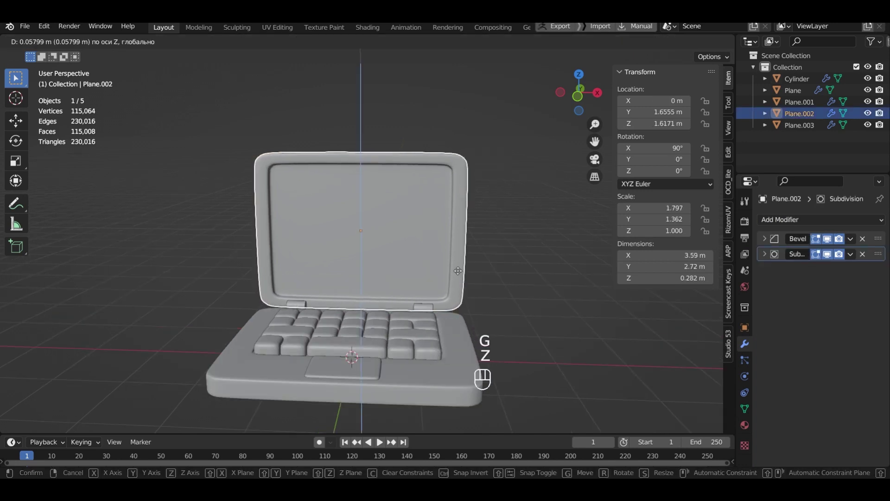
{"action": "left_click", "coordinate": [460, 271]}
{"action": "left_click_drag", "start_coordinate": [436, 295], "coordinate": [299, 249]}
{"action": "key", "text": "shift+a"}
Scale the new plane up into a large floor beneath the laptop
{"action": "scroll", "scroll_direction": "down", "scroll_amount": 3}
{"action": "scroll", "scroll_direction": "up", "scroll_amount": 3}
{"action": "scroll", "scroll_direction": "down", "scroll_amount": 3}
{"action": "left_click_drag", "start_coordinate": [483, 281], "coordinate": [482, 295]}
{"action": "scroll", "scroll_direction": "down", "scroll_amount": 3}
{"action": "key", "text": "s"}
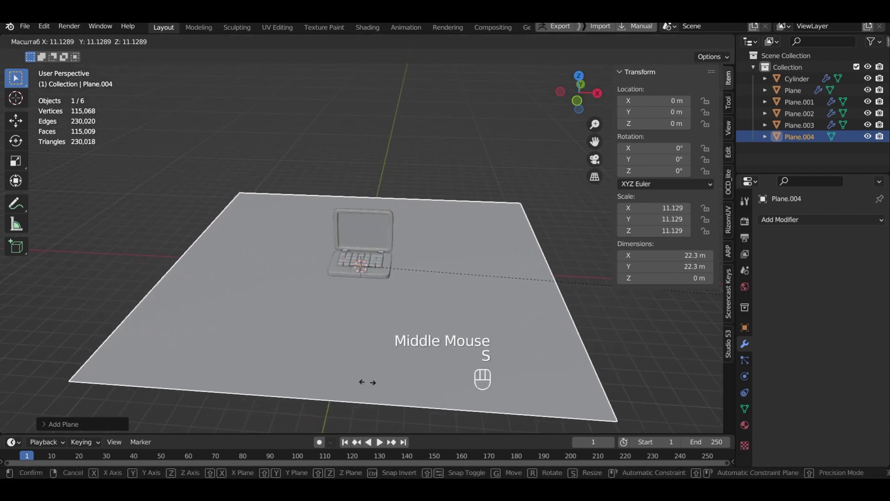
{"action": "left_click", "coordinate": [206, 394]}
{"action": "middle_click", "coordinate": [263, 263]}
{"action": "scroll", "scroll_direction": "down", "scroll_amount": 3}
Extrude the floor's back edge straight up on Z into a tall backdrop wall
{"action": "key", "text": "Tab"}
{"action": "middle_click", "coordinate": [498, 249]}
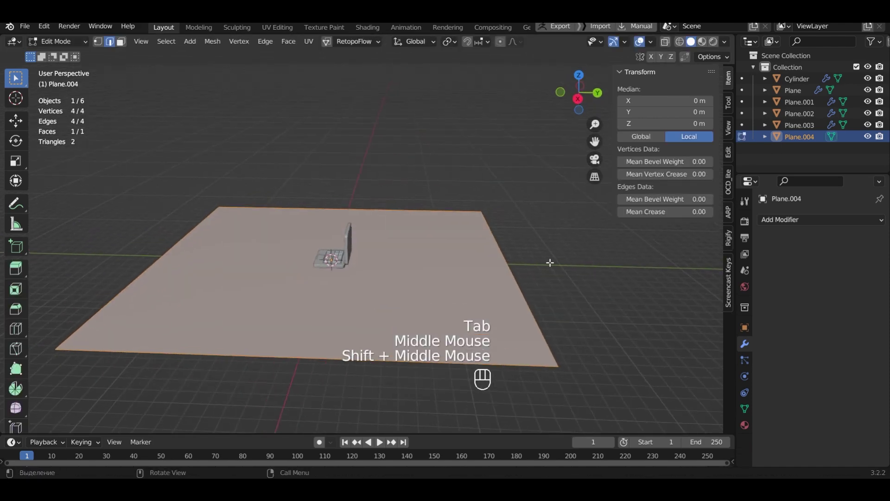
{"action": "left_click", "coordinate": [519, 287]}
{"action": "key", "text": "e"}
{"action": "key", "text": "z"}
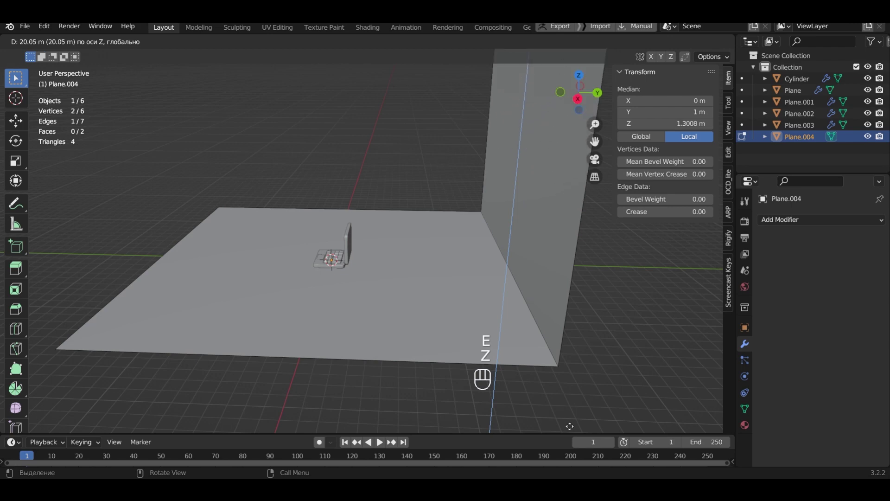
{"action": "left_click", "coordinate": [570, 424]}
Add a Bevel modifier to round the floor-wall corner
{"action": "middle_click", "coordinate": [816, 226]}
{"action": "left_click", "coordinate": [816, 224]}
{"action": "left_click", "coordinate": [680, 267]}
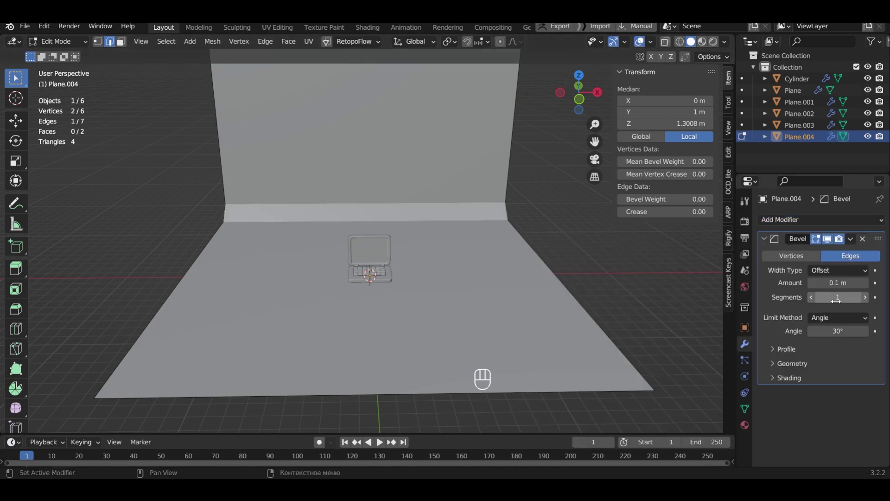
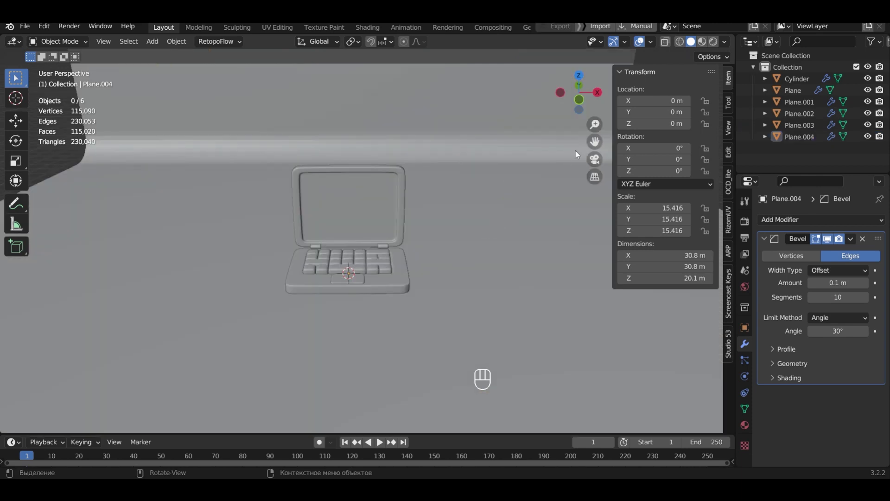
With Material Preview shading on, give the laptop base Plane.001 a new material with beige base colour e7c8b6
{"action": "left_click", "coordinate": [703, 46]}
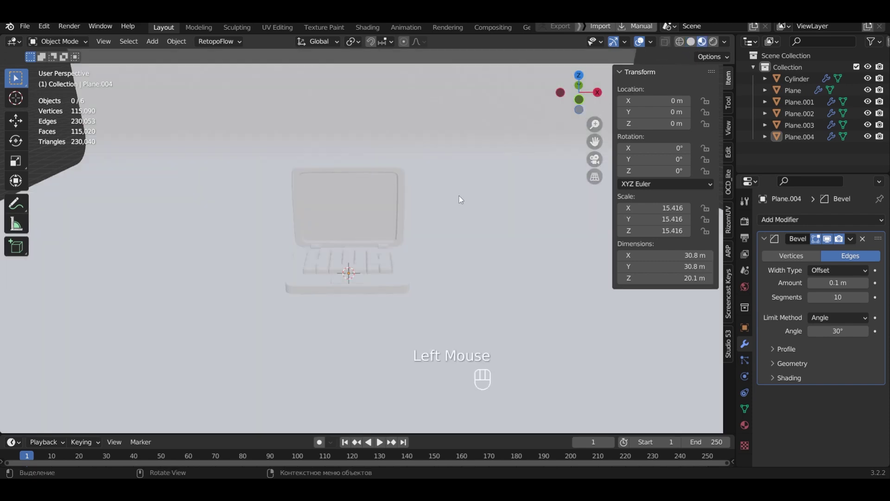
{"action": "left_click", "coordinate": [408, 281]}
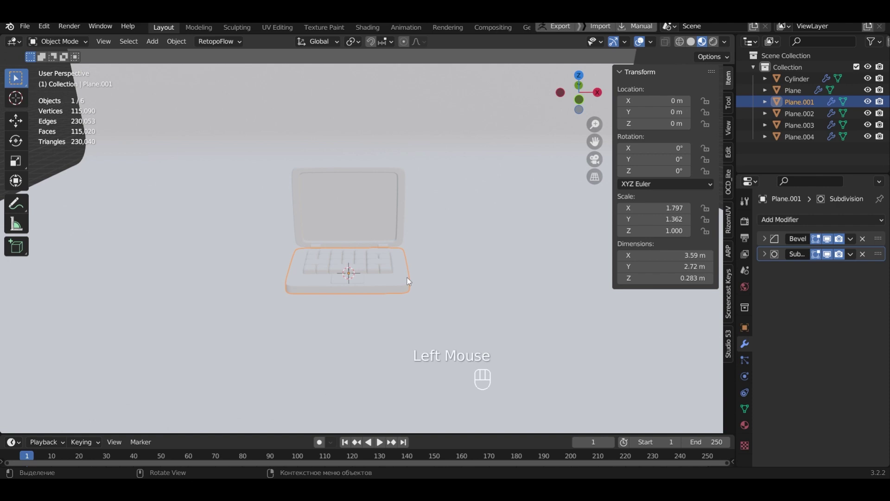
{"action": "left_click", "coordinate": [744, 429]}
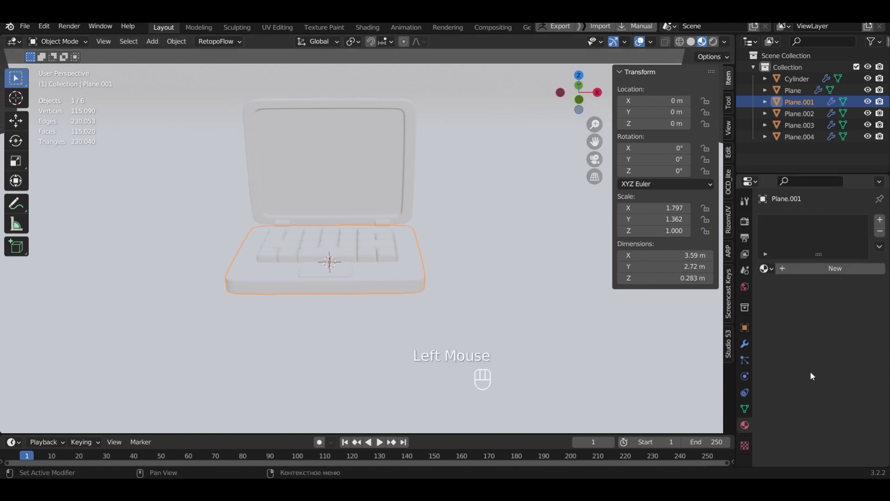
{"action": "left_click", "coordinate": [882, 219]}
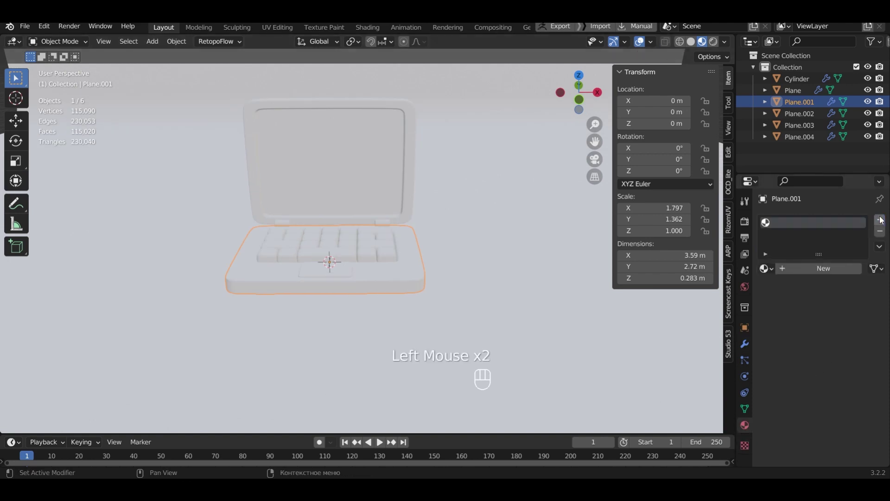
{"action": "left_click", "coordinate": [850, 270]}
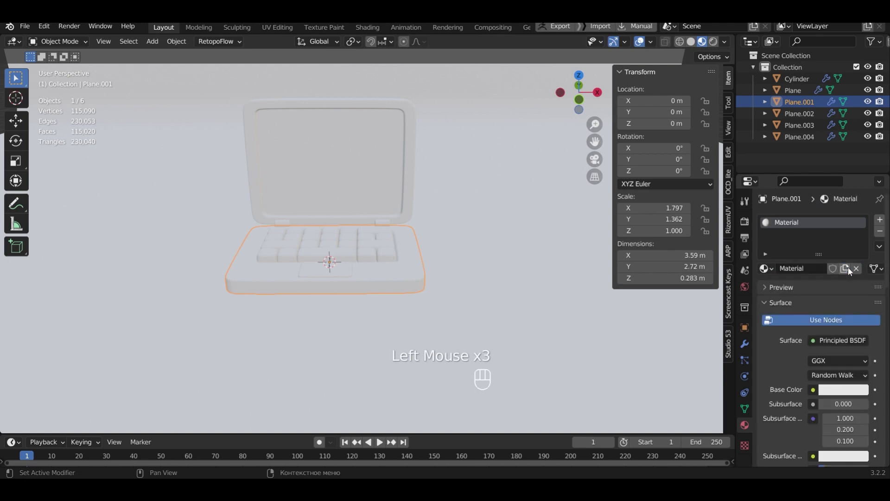
{"action": "left_click", "coordinate": [844, 389]}
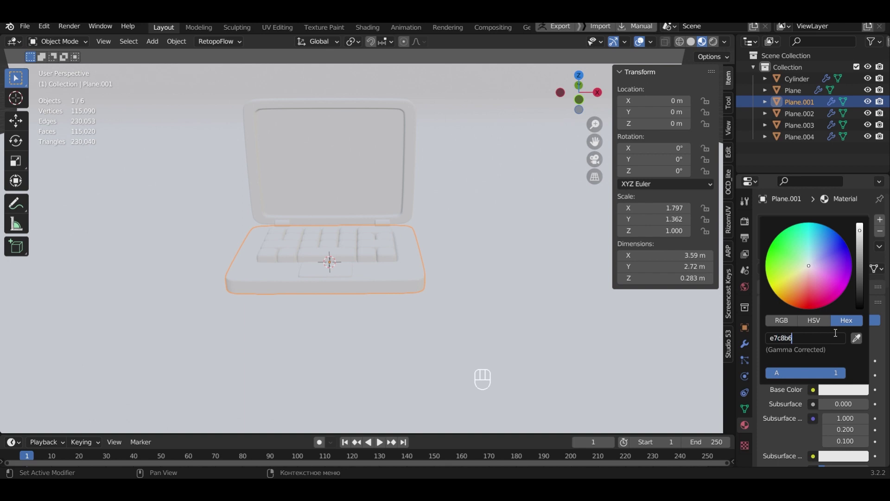
Confirm the beige colour and link the same beige material to the lid Plane.002
{"action": "left_click", "coordinate": [409, 166]}
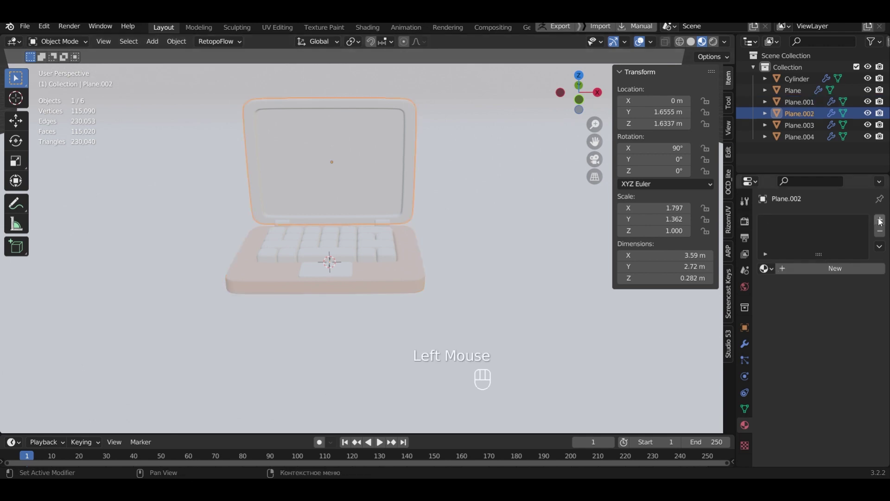
{"action": "left_click", "coordinate": [882, 220]}
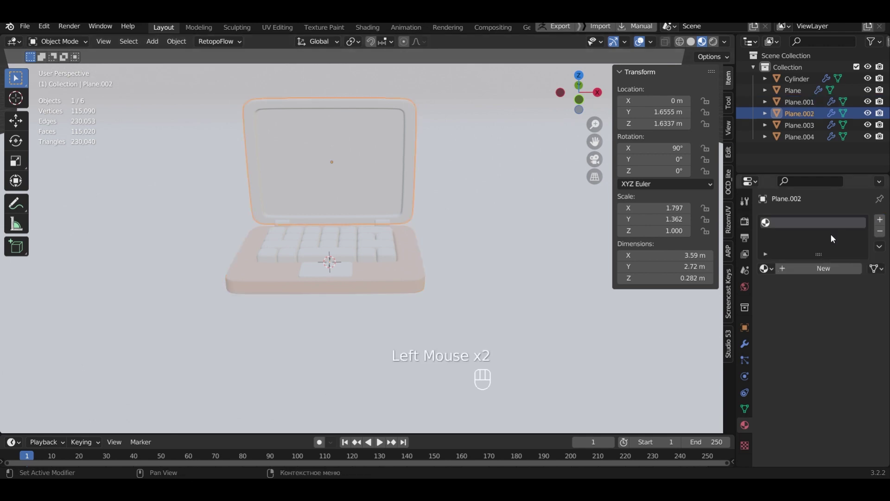
{"action": "left_click_drag", "start_coordinate": [772, 272], "coordinate": [751, 290]}
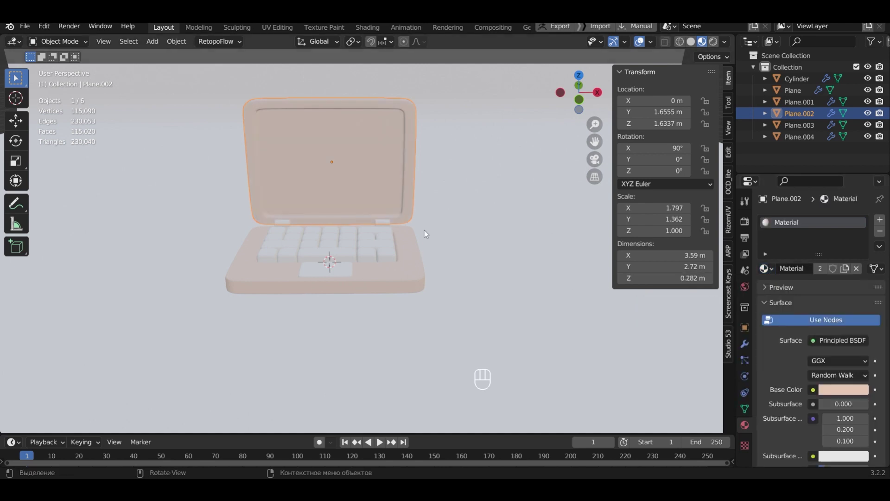
{"action": "middle_click", "coordinate": [390, 196]}
Assign a second, new material to the lid's inner screen face and make it black
{"action": "key", "text": "Tab"}
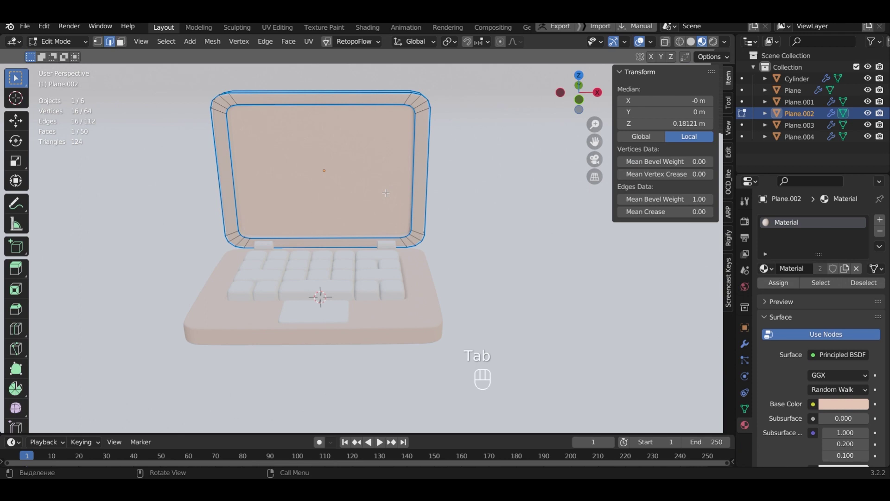
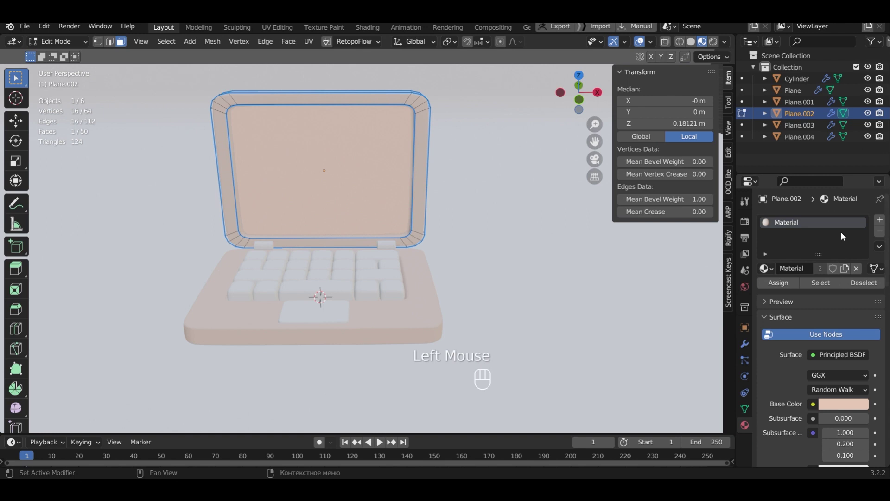
{"action": "left_click", "coordinate": [883, 224]}
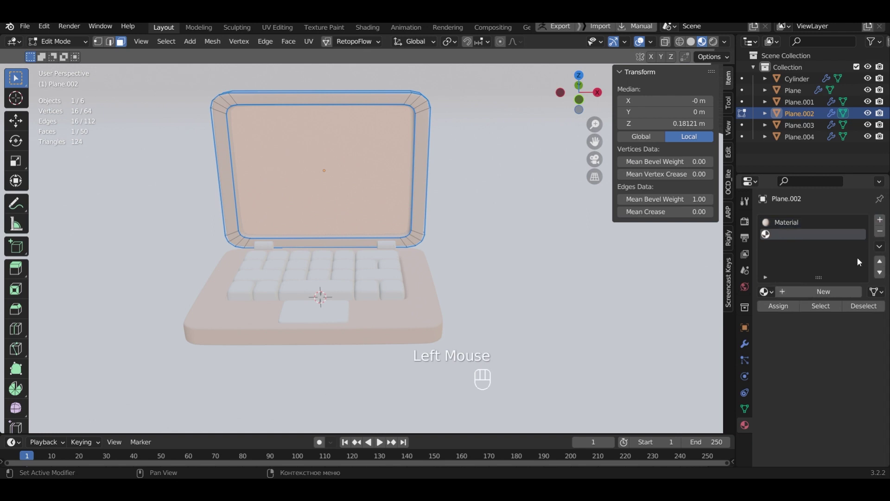
{"action": "left_click", "coordinate": [837, 294]}
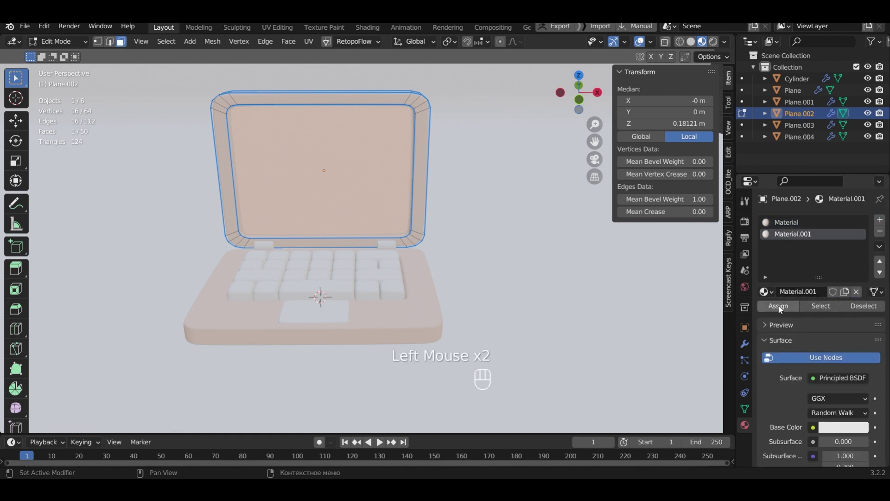
{"action": "left_click", "coordinate": [781, 308]}
{"action": "key", "text": "Tab"}
{"action": "left_click", "coordinate": [838, 418]}
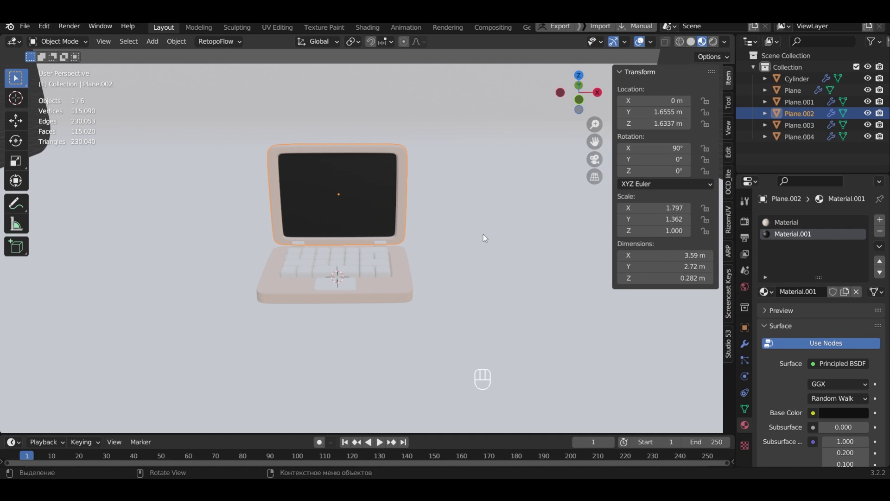
Give the keyboard keys (Plane) a new material with a mint base colour
{"action": "left_click", "coordinate": [382, 264]}
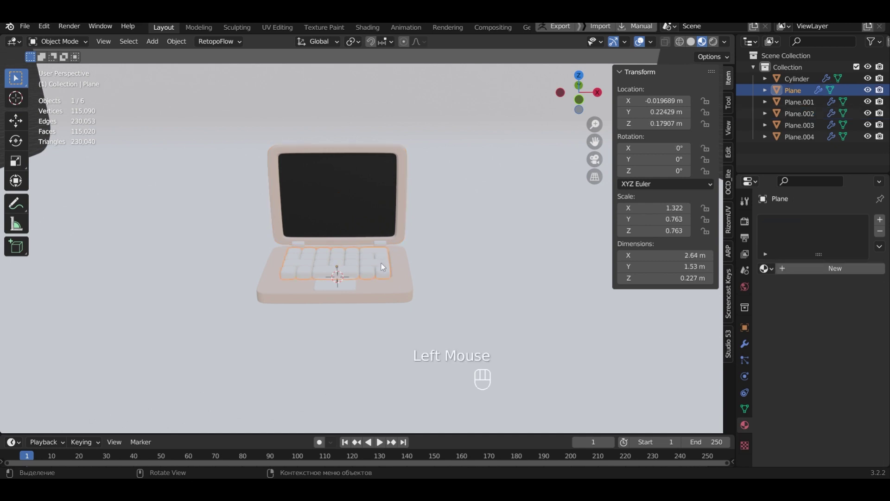
{"action": "left_click", "coordinate": [885, 217]}
{"action": "left_click", "coordinate": [845, 270]}
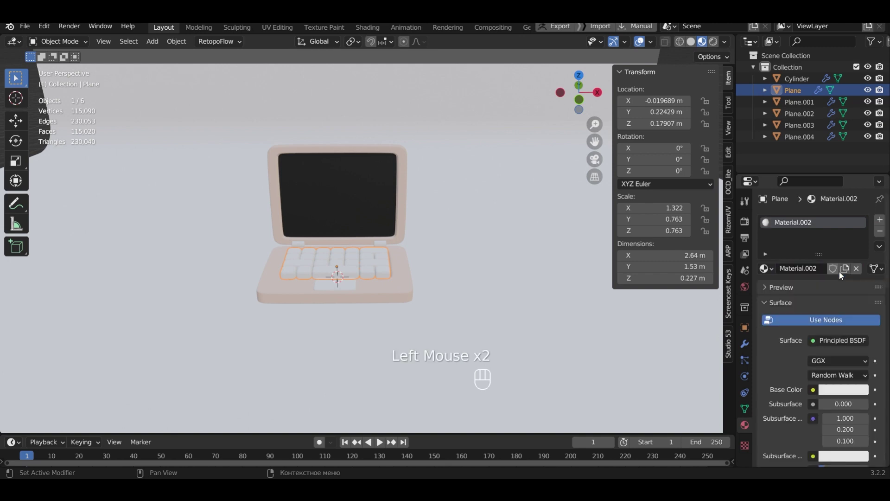
{"action": "left_click", "coordinate": [833, 392]}
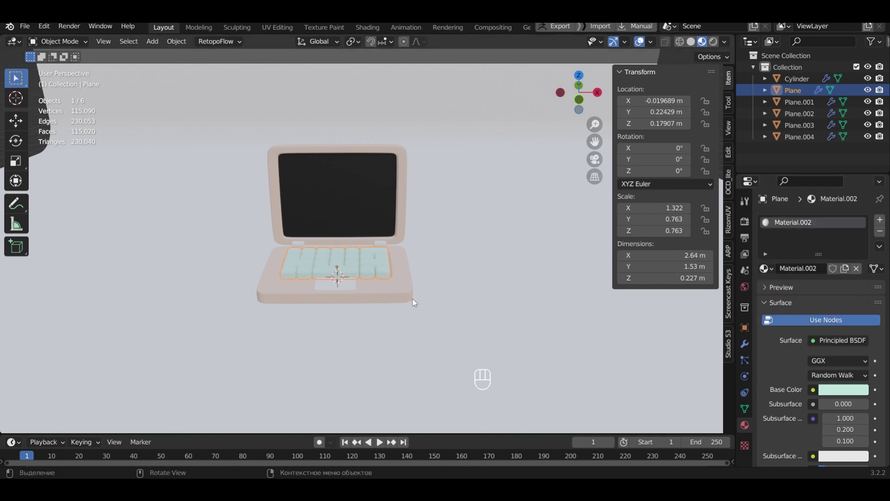
Give the touchpad (Plane.003) a new material with light grey base colour CFCFCF
{"action": "left_click", "coordinate": [352, 287]}
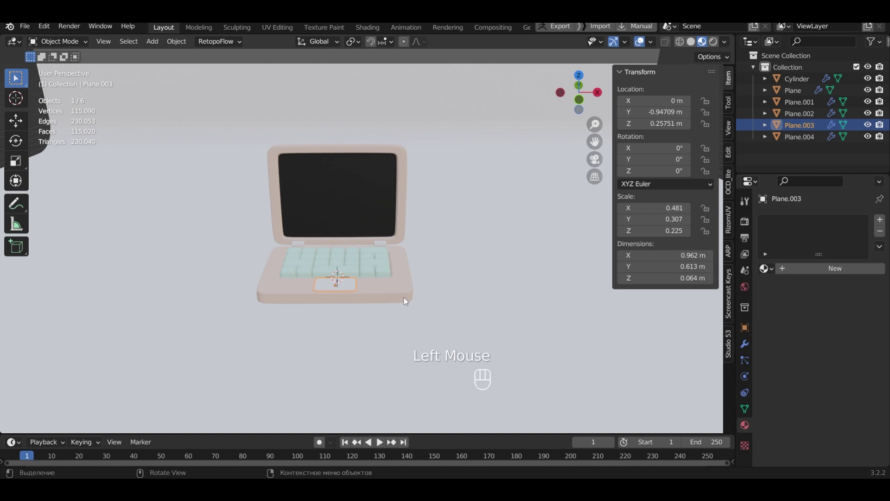
{"action": "left_click", "coordinate": [884, 220]}
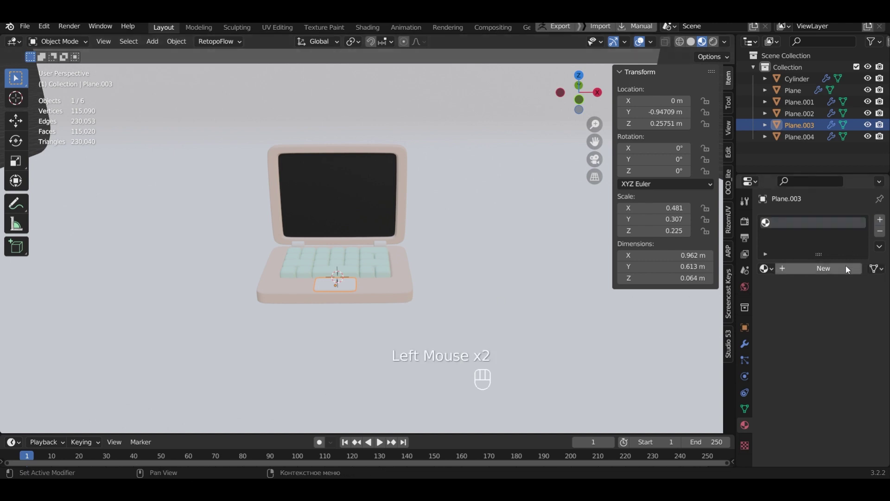
{"action": "left_click", "coordinate": [847, 271]}
{"action": "left_click", "coordinate": [841, 394]}
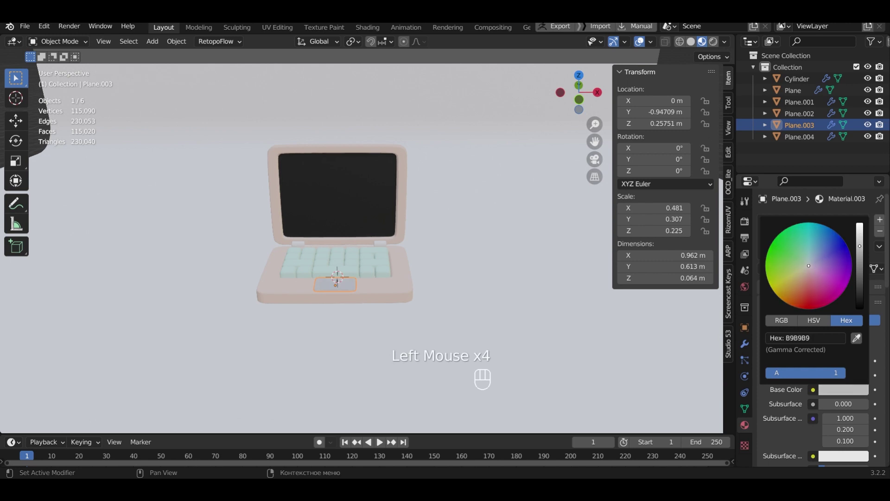
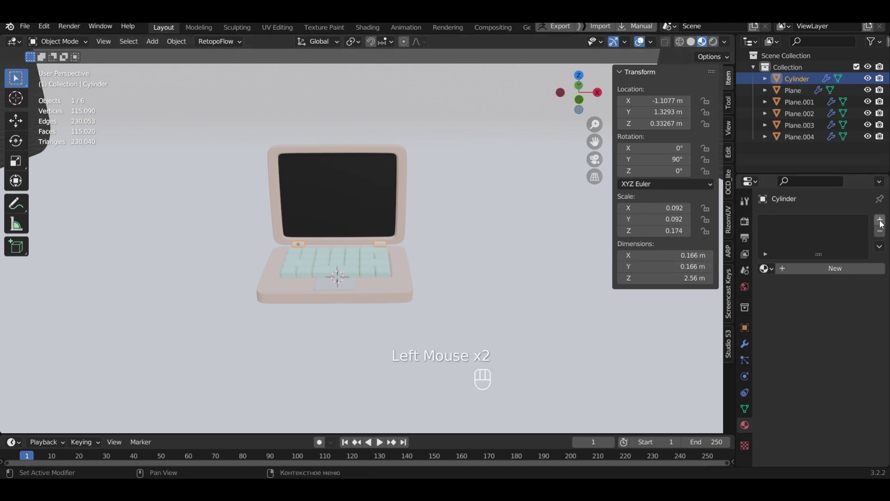
Give the hinge cylinder a new light grey material
{"action": "left_click", "coordinate": [882, 222]}
{"action": "left_click", "coordinate": [844, 273]}
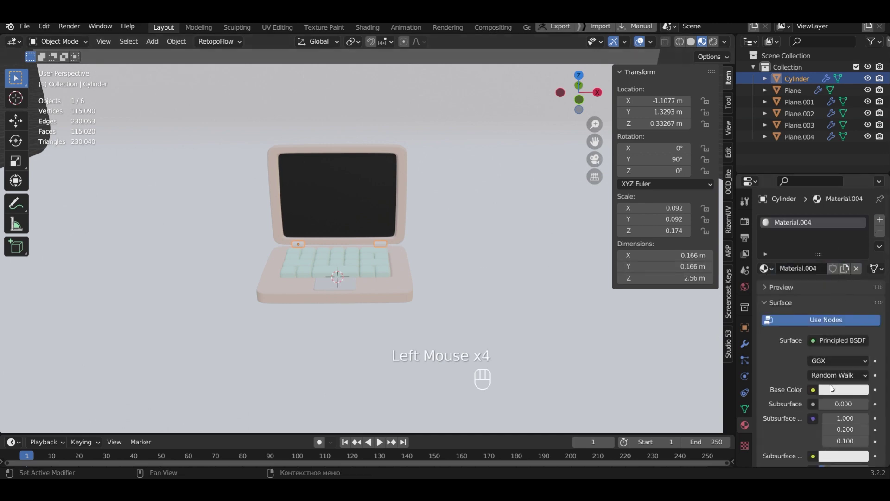
{"action": "left_click", "coordinate": [835, 391]}
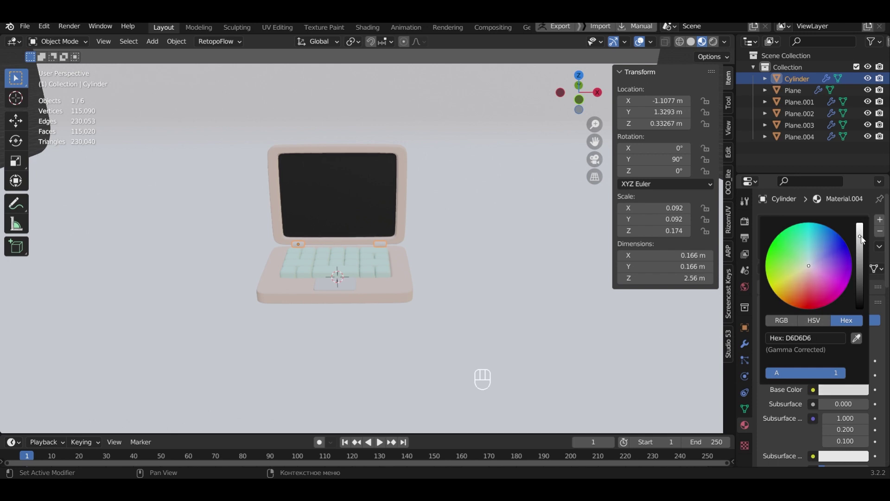
Give the backdrop Plane.004 a new material with a light blue base colour
{"action": "left_click", "coordinate": [504, 293]}
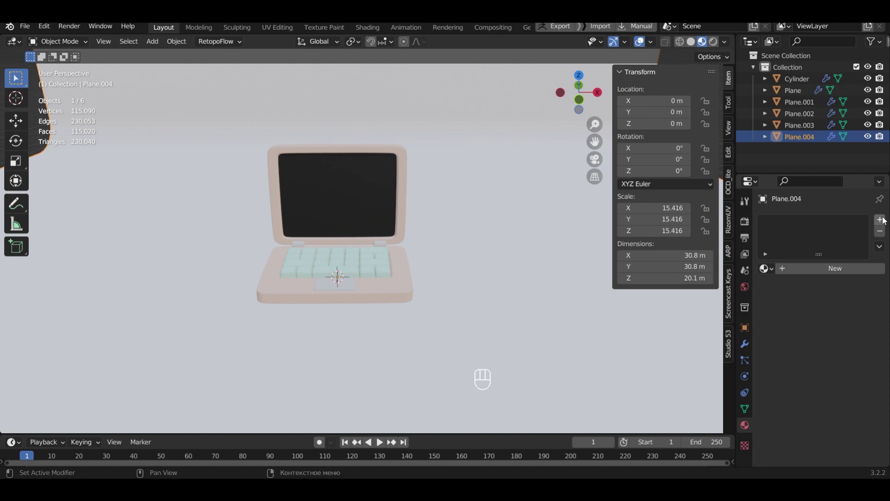
{"action": "left_click", "coordinate": [885, 219]}
{"action": "left_click", "coordinate": [844, 274]}
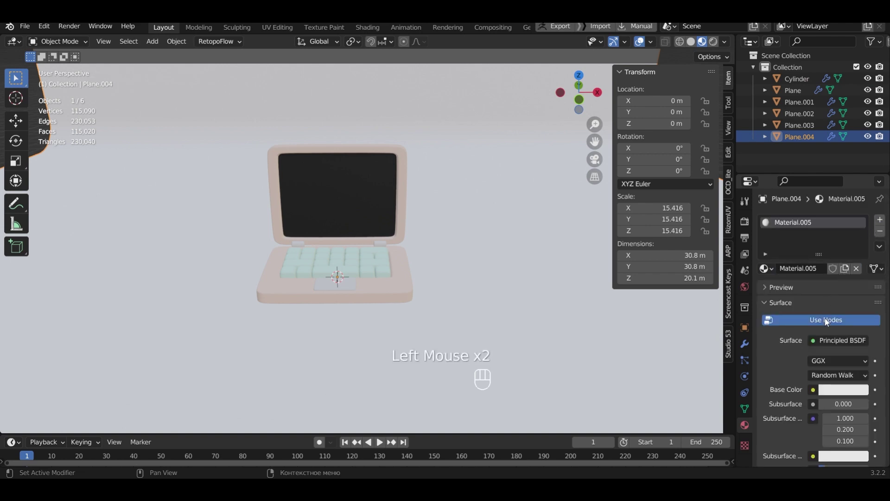
{"action": "left_click", "coordinate": [826, 395]}
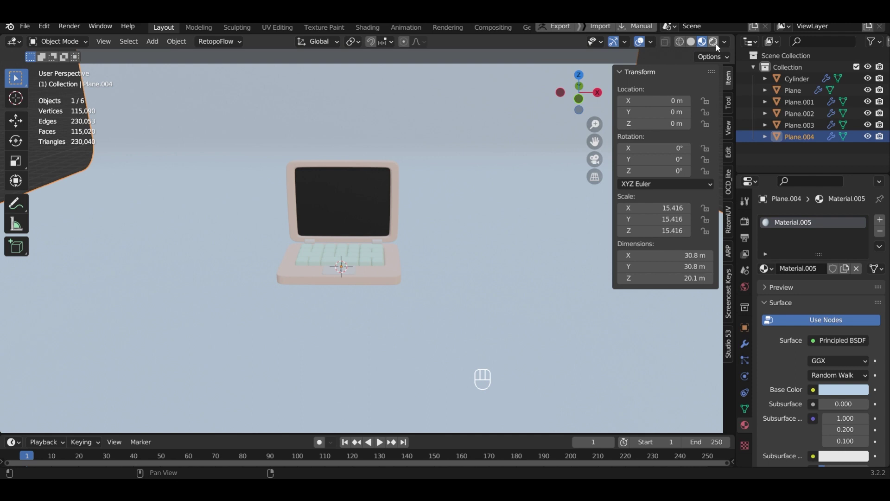
Render the viewport in Cycles on GPU Compute with Max Samples lowered to 512
{"action": "left_click", "coordinate": [717, 45]}
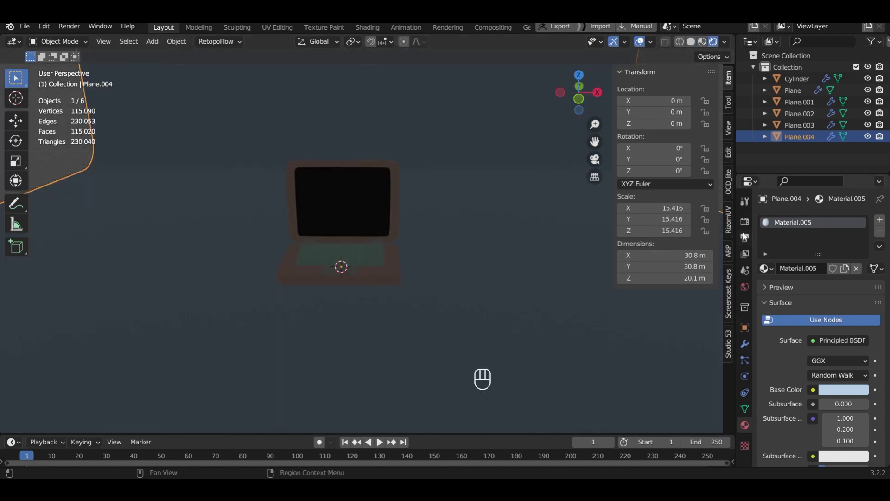
{"action": "left_click", "coordinate": [747, 223]}
{"action": "left_click_drag", "start_coordinate": [838, 221], "coordinate": [839, 260]}
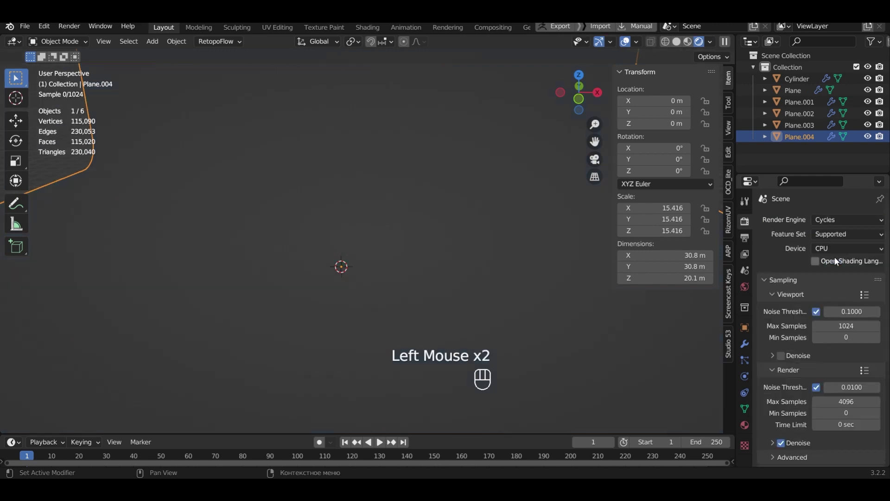
{"action": "left_click_drag", "start_coordinate": [838, 252], "coordinate": [839, 275]}
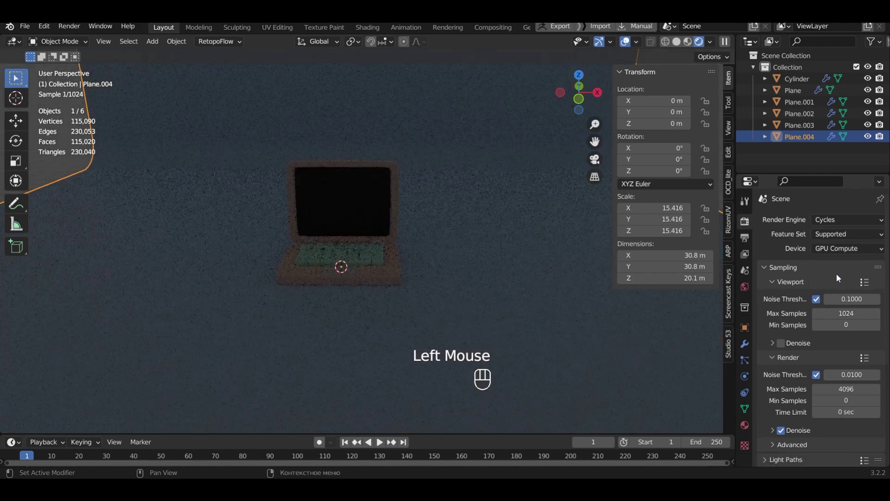
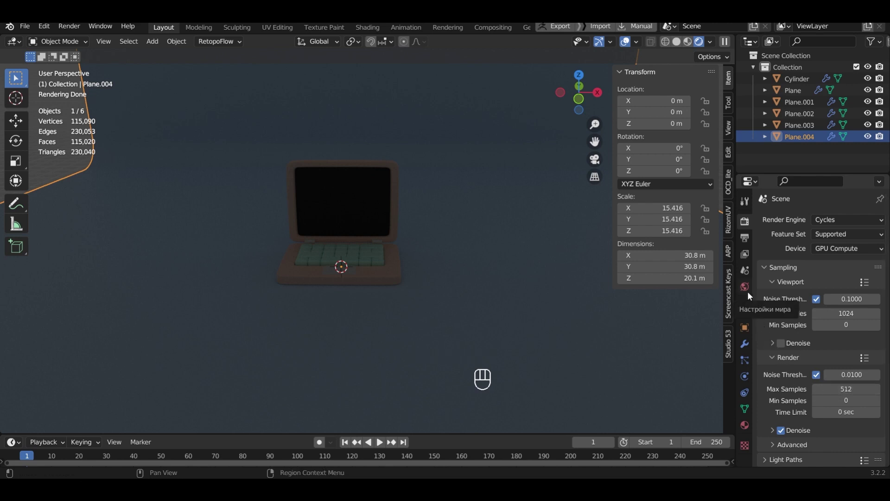
Feed the world colour from an Environment Texture and load an HDRI image into it
{"action": "left_click", "coordinate": [748, 289]}
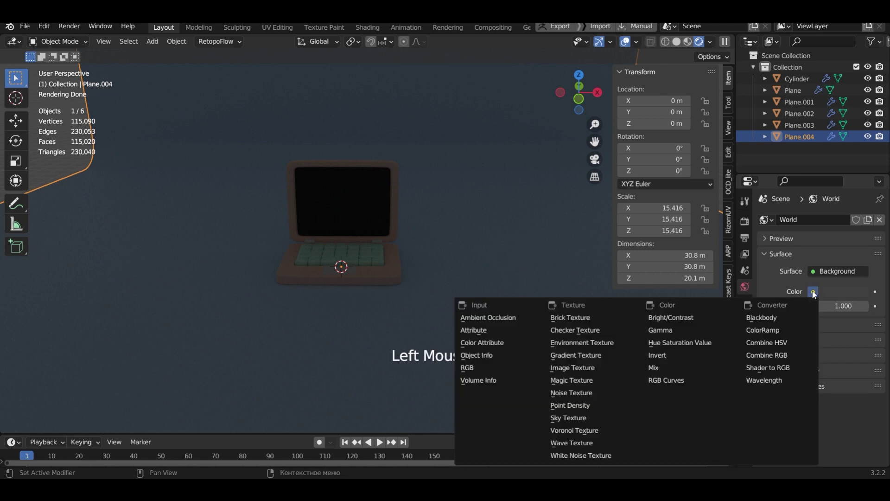
{"action": "left_click", "coordinate": [626, 343]}
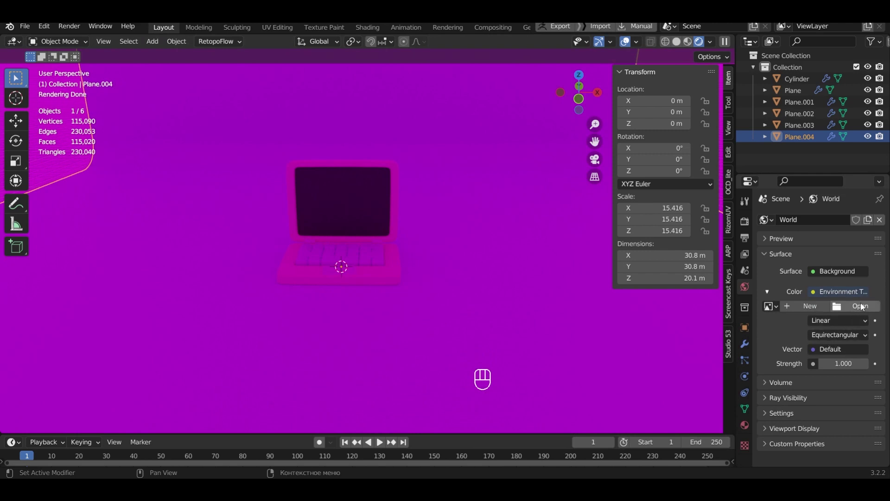
{"action": "left_click", "coordinate": [864, 307]}
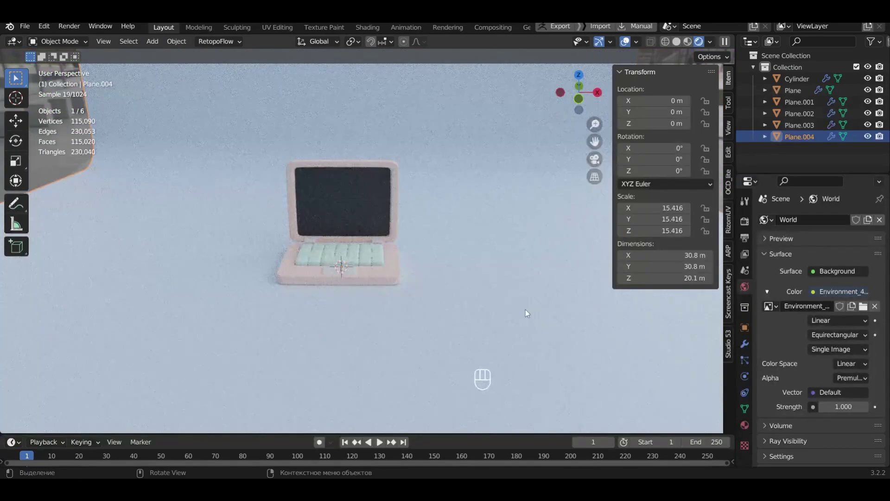
Add a sun light and a camera to the scene
{"action": "key", "text": "shift+a"}
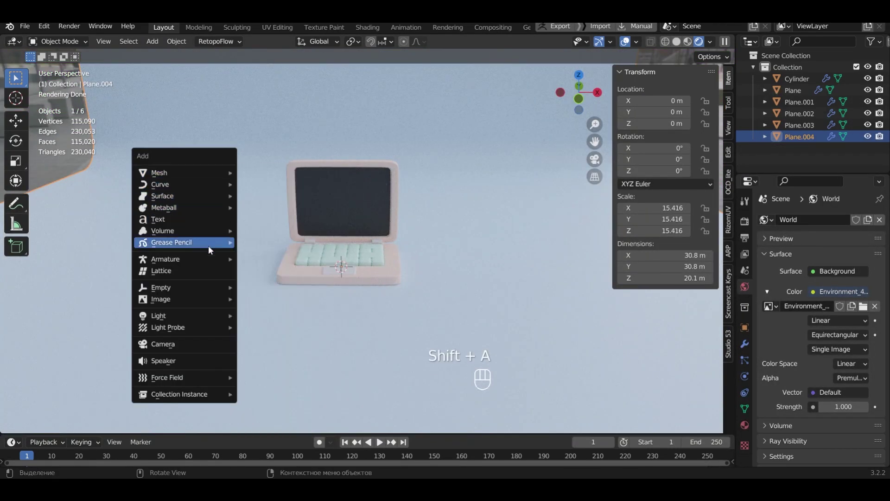
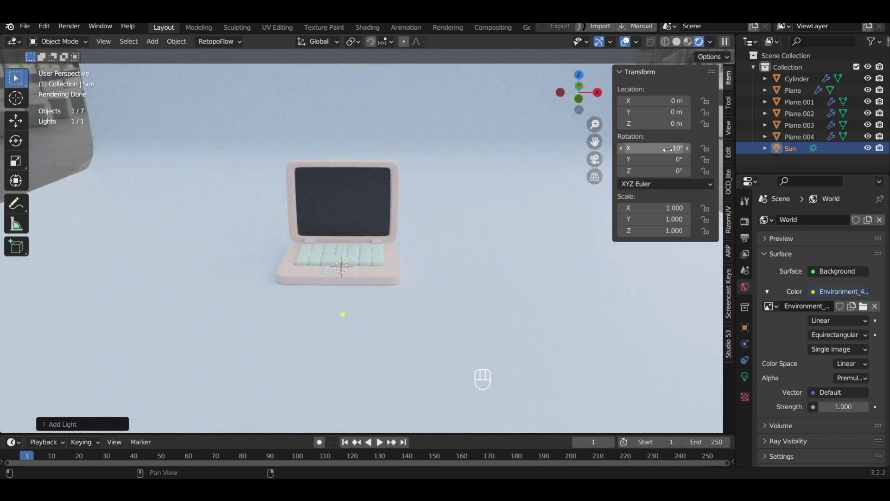
{"action": "key", "text": "shift+a"}
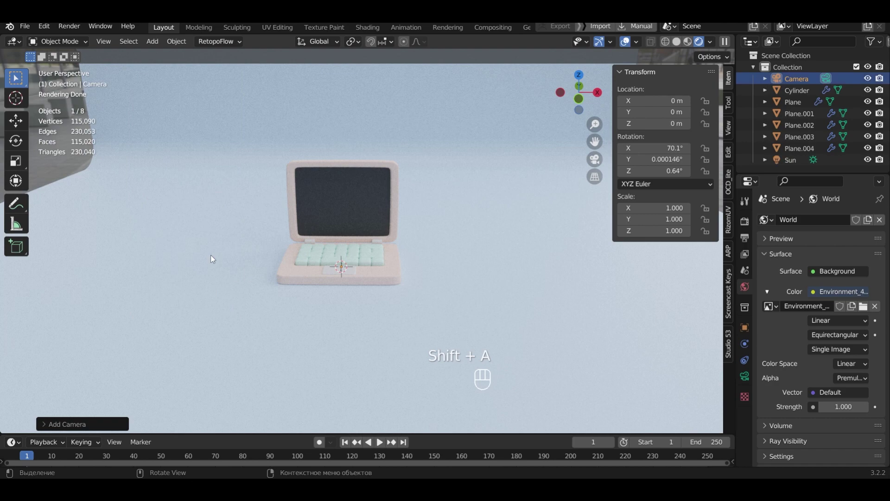
Frame the laptop in front view (Numpad 1) and snap the camera to that view
{"action": "key", "text": "KP_1"}
{"action": "scroll", "scroll_direction": "up", "scroll_amount": 3}
{"action": "left_click_drag", "start_coordinate": [448, 172], "coordinate": [452, 194]}
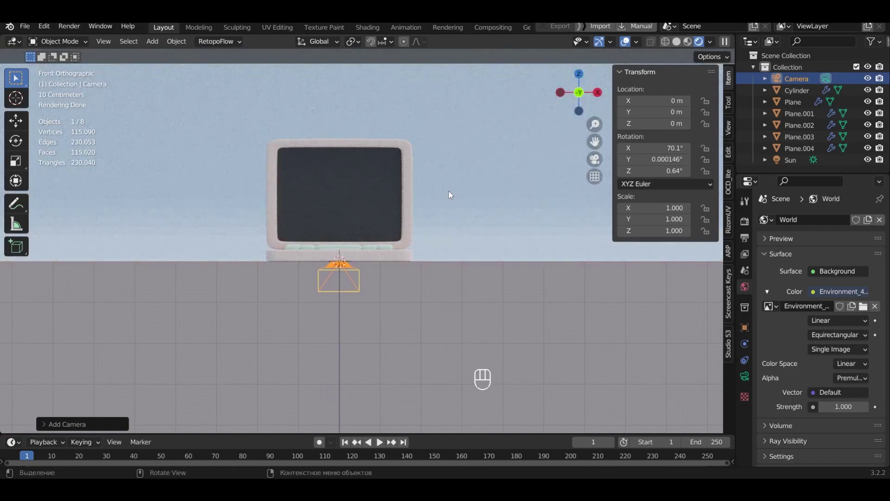
{"action": "key", "text": "ctrl+alt+KP_0"}
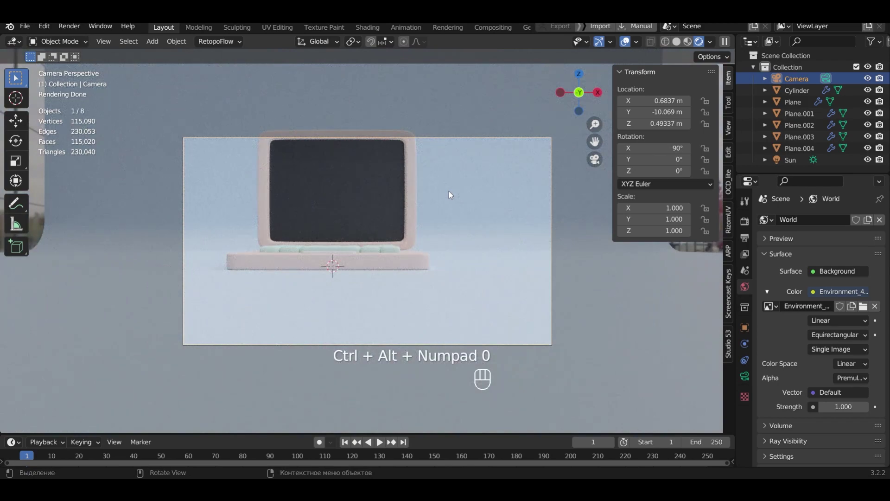
Raise the camera along Z to about 1.21 m and begin nudging its depth along Y
{"action": "key", "text": "g"}
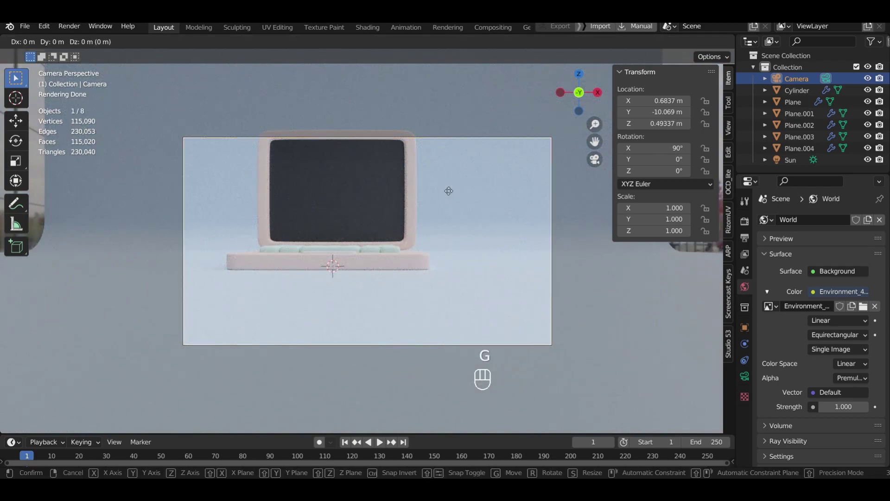
{"action": "key", "text": "z"}
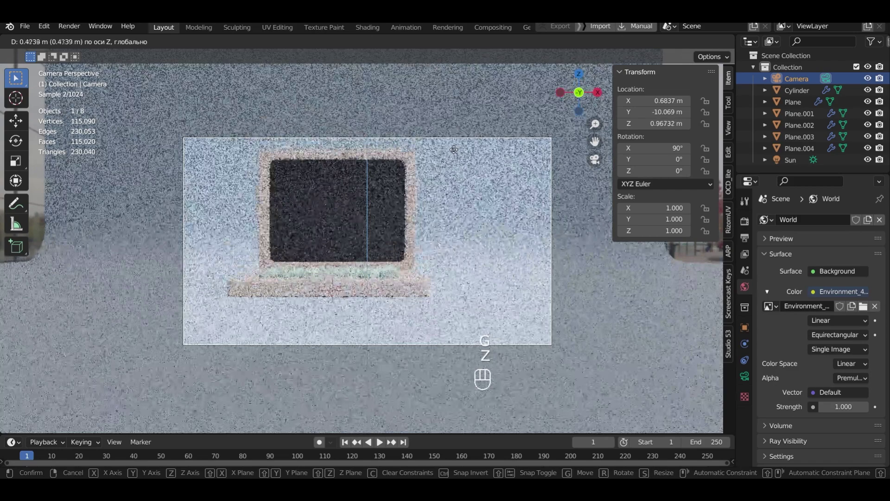
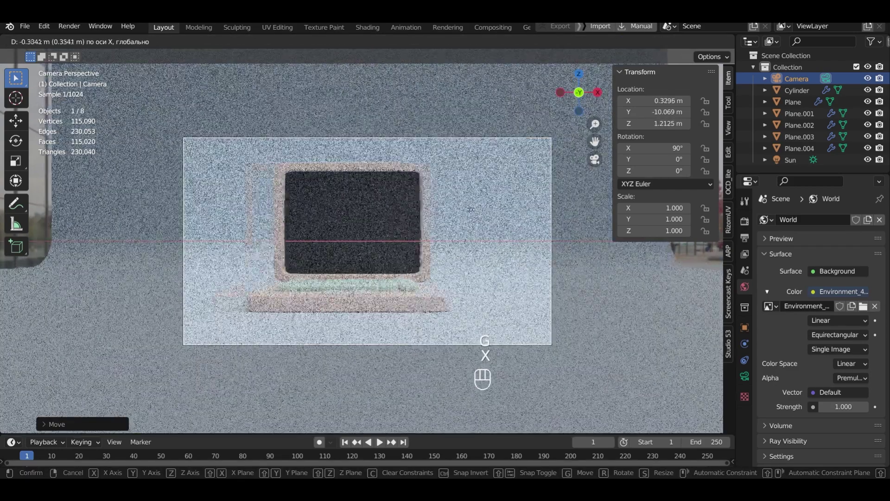
{"action": "left_click", "coordinate": [461, 212]}
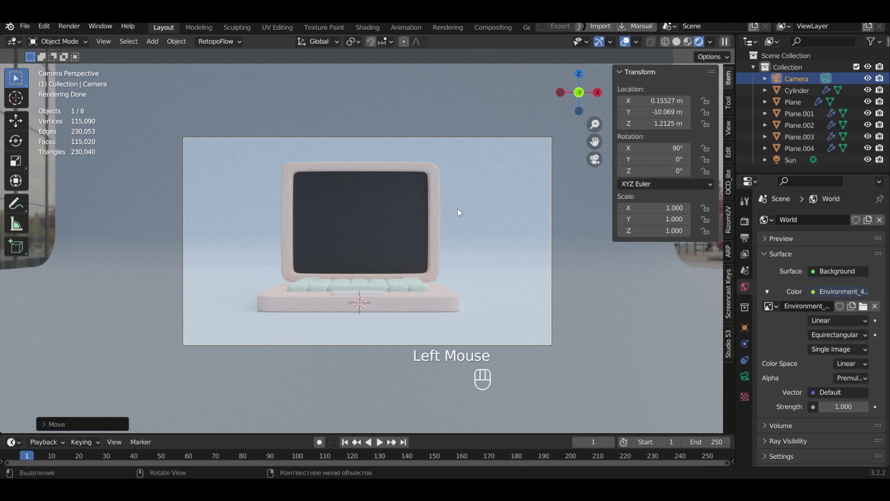
{"action": "key", "text": "g"}
{"action": "key", "text": "y"}
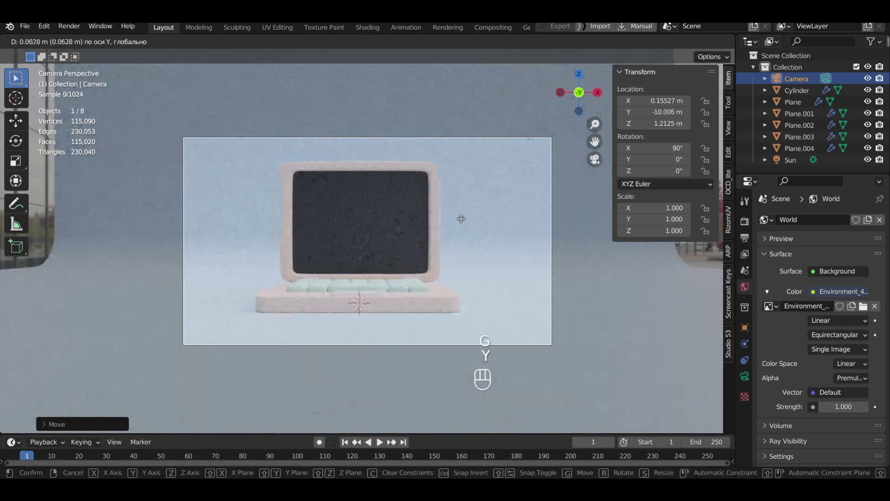
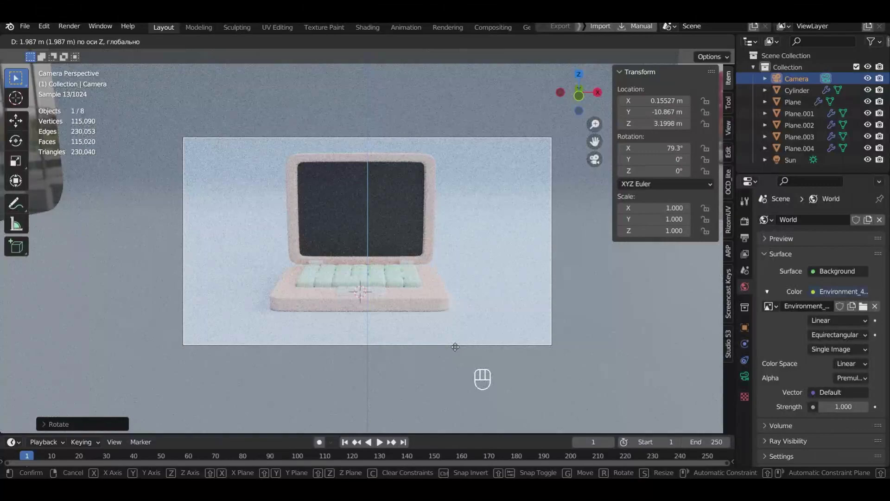
Confirm the camera's raised, tilted placement and start a Render Image from the Render menu
{"action": "left_click", "coordinate": [457, 336]}
{"action": "left_click", "coordinate": [71, 28]}
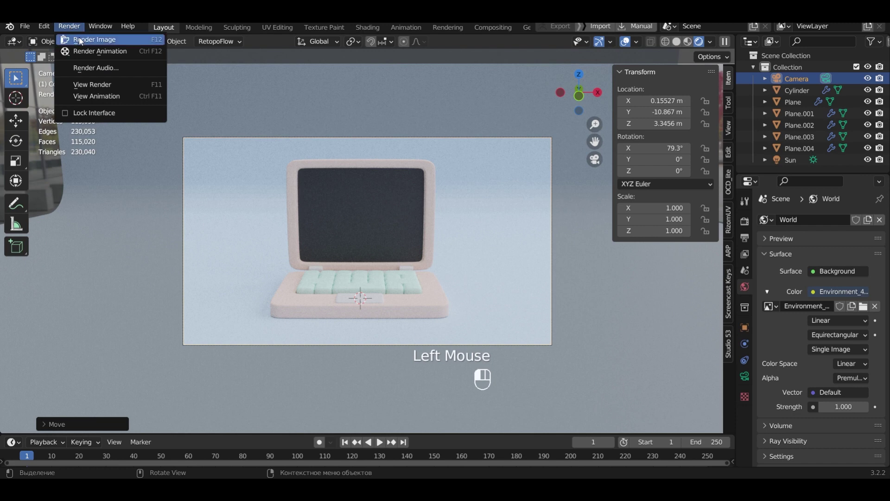